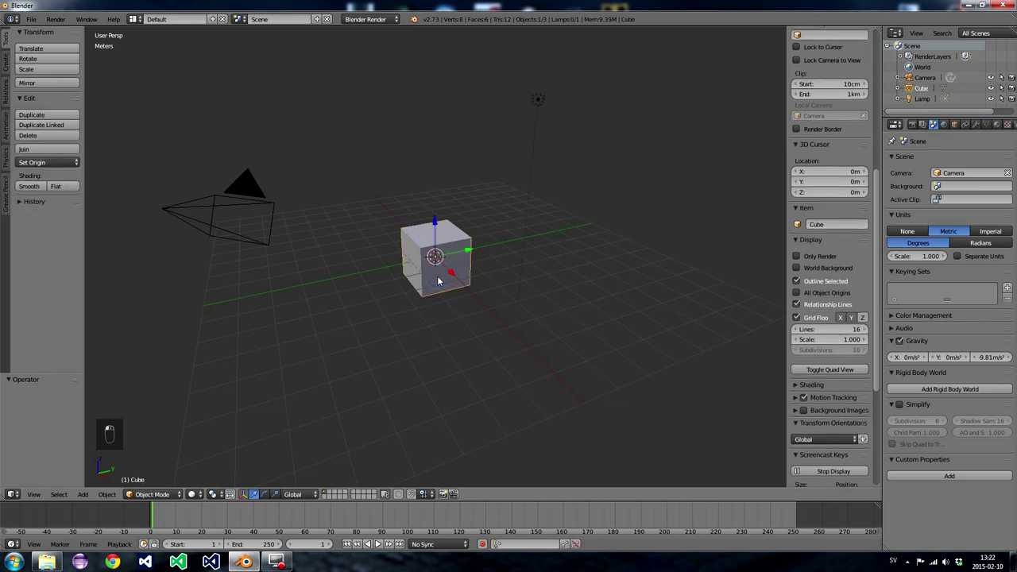
- Delete the default cube and add a 32-vertex circle with no fill at the origin
key("Delete")
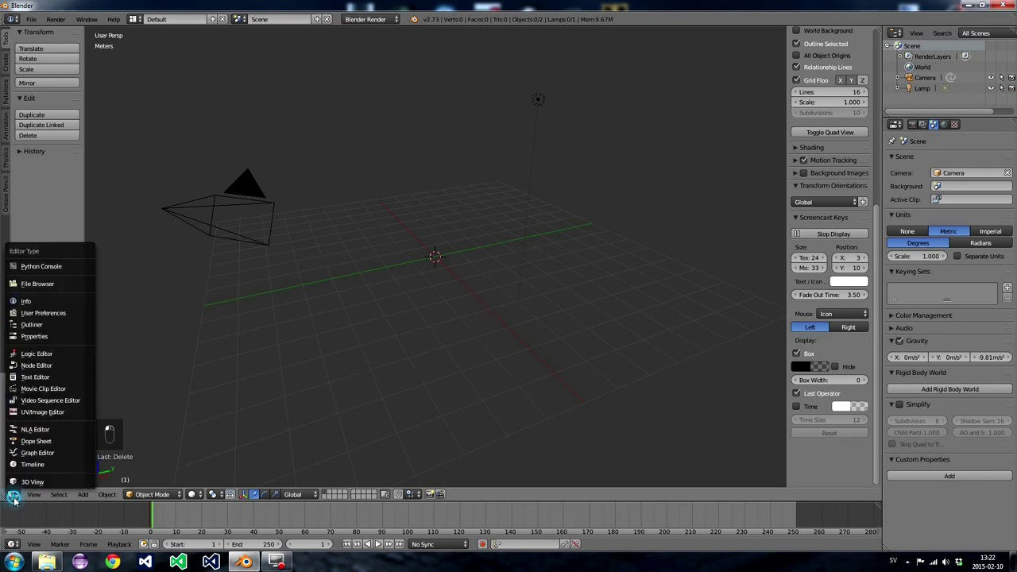
left_click_drag(24, 483, 47, 488)
left_click_drag(93, 485, 138, 496)
left_click_drag(143, 497, 433, 299)
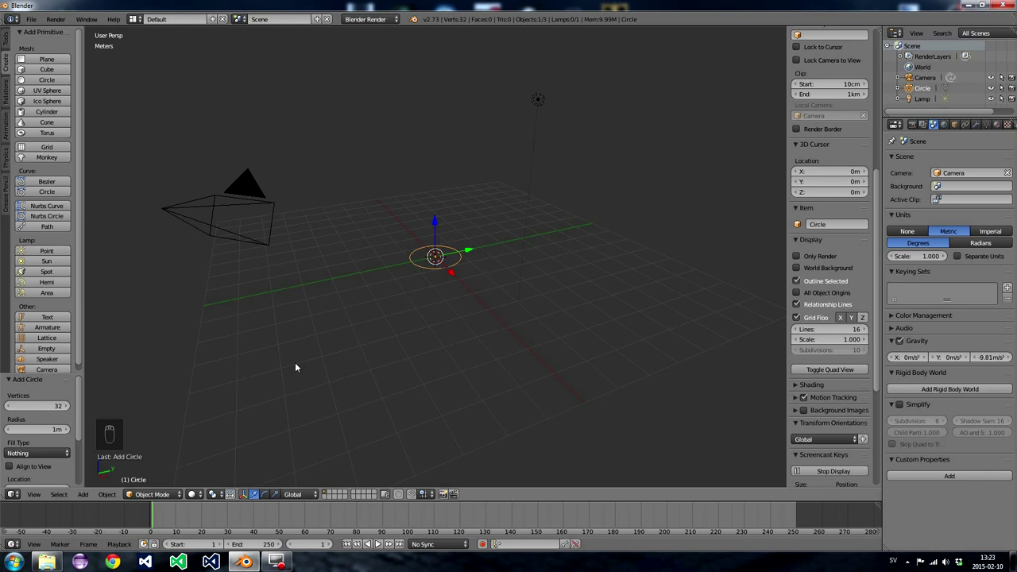
- Enter Edit Mode on the circle with all 32 vertices selected
key("Tab")
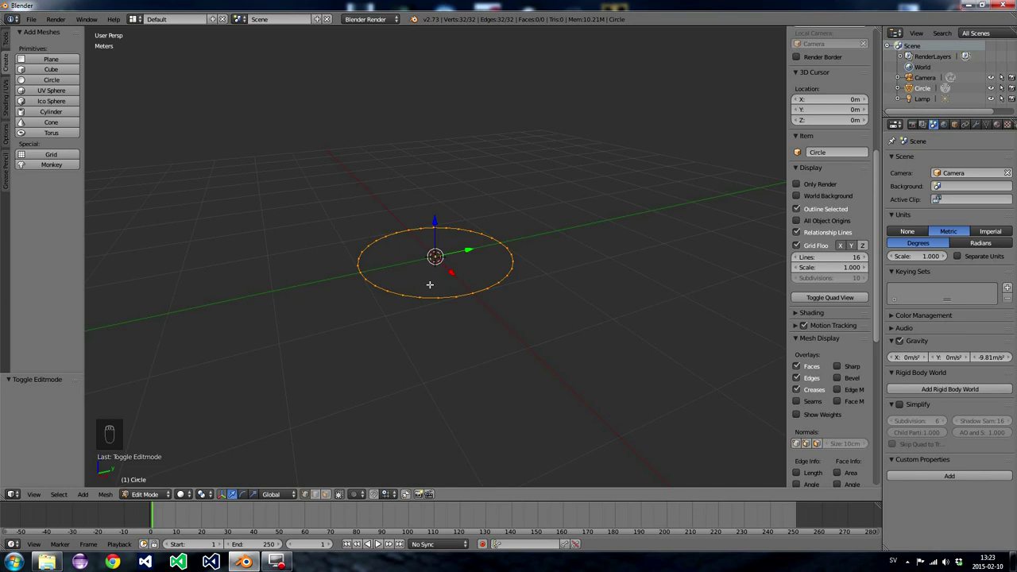
- Extrude the circle up along Z twice into a short wall and scale its top loop inward
key("e")
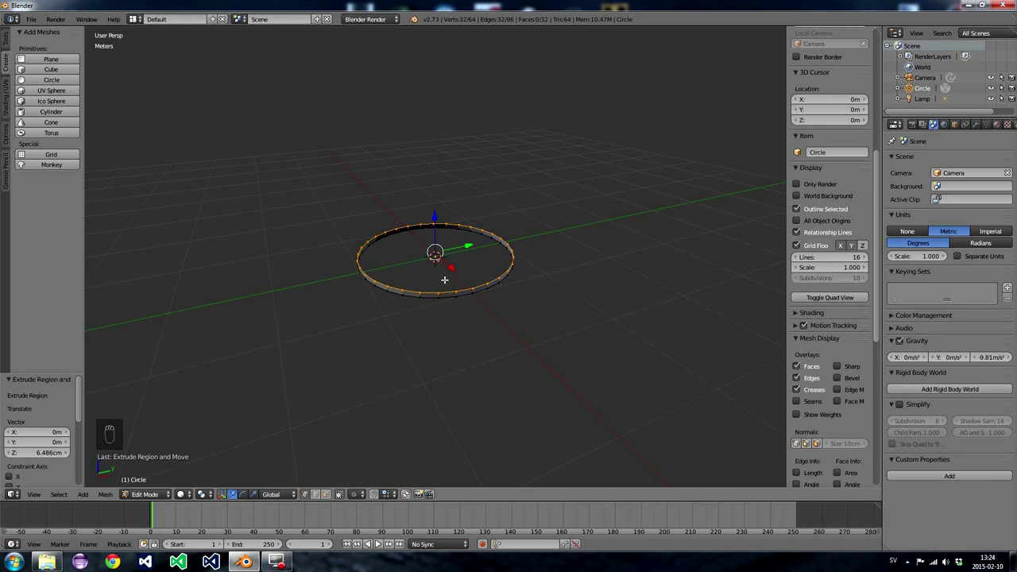
key("e")
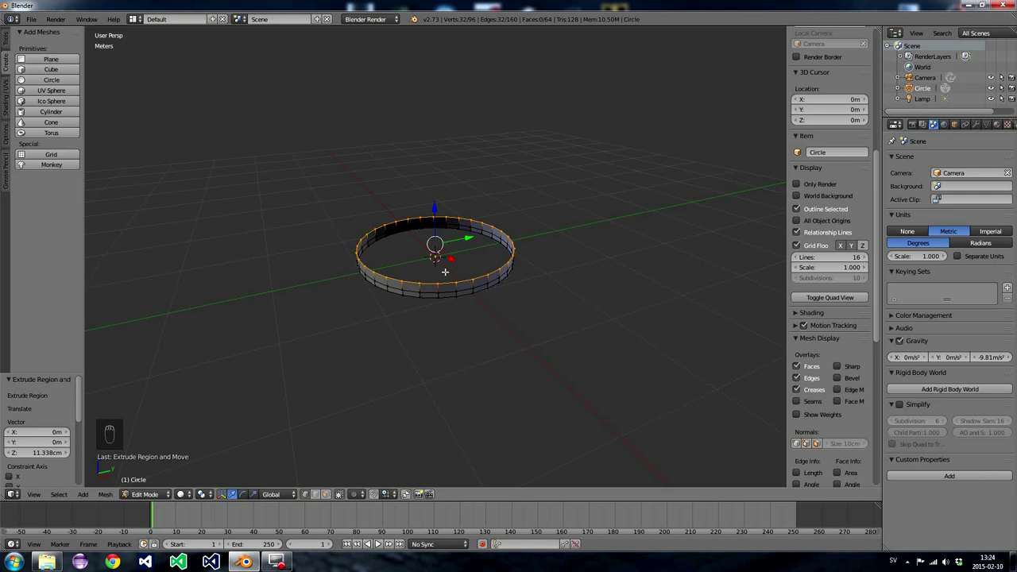
key("s")
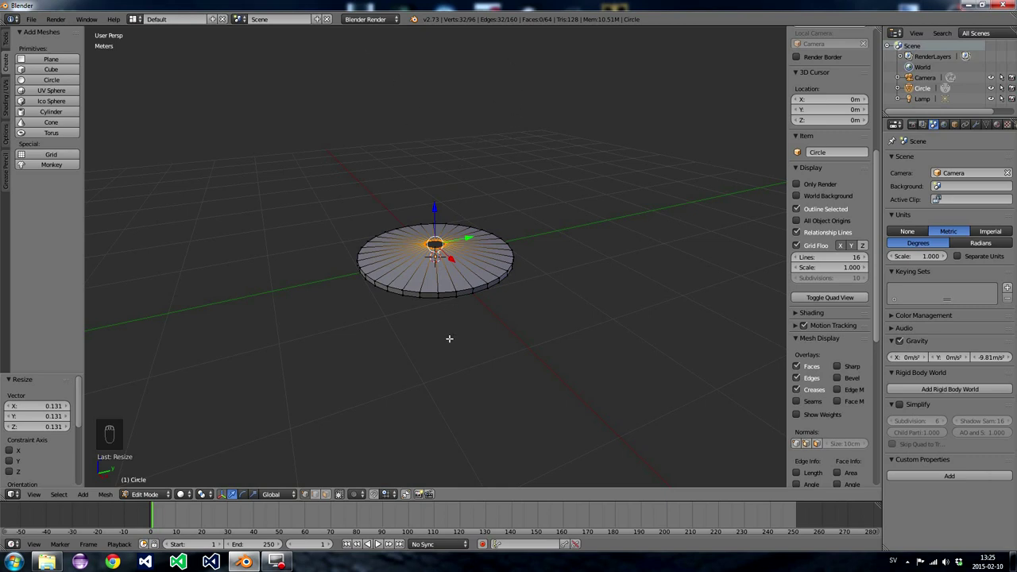
- Extrude the inner loop up along Z into a tall thin stem and flare its top ring wider
key("e")
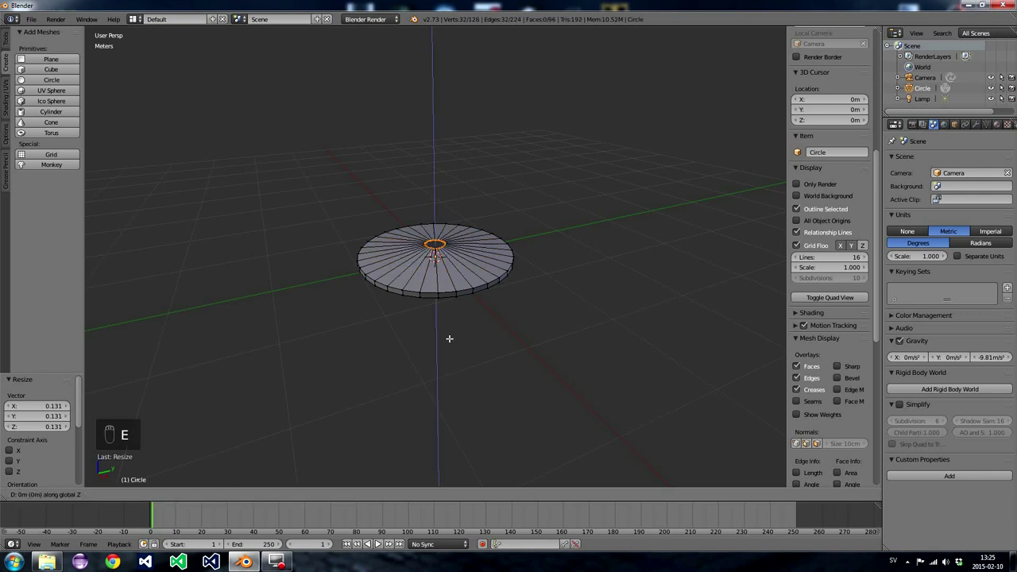
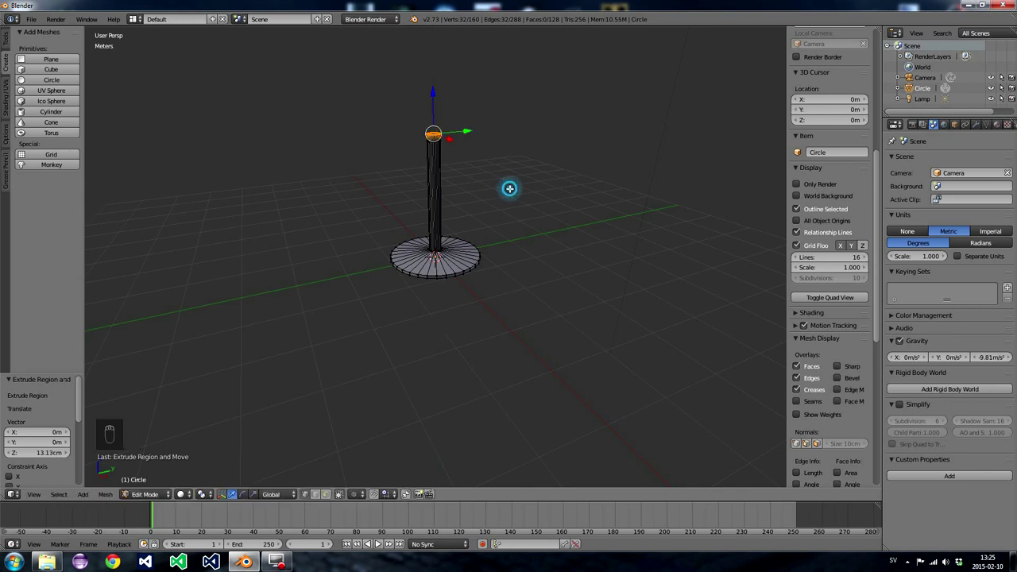
key("s")
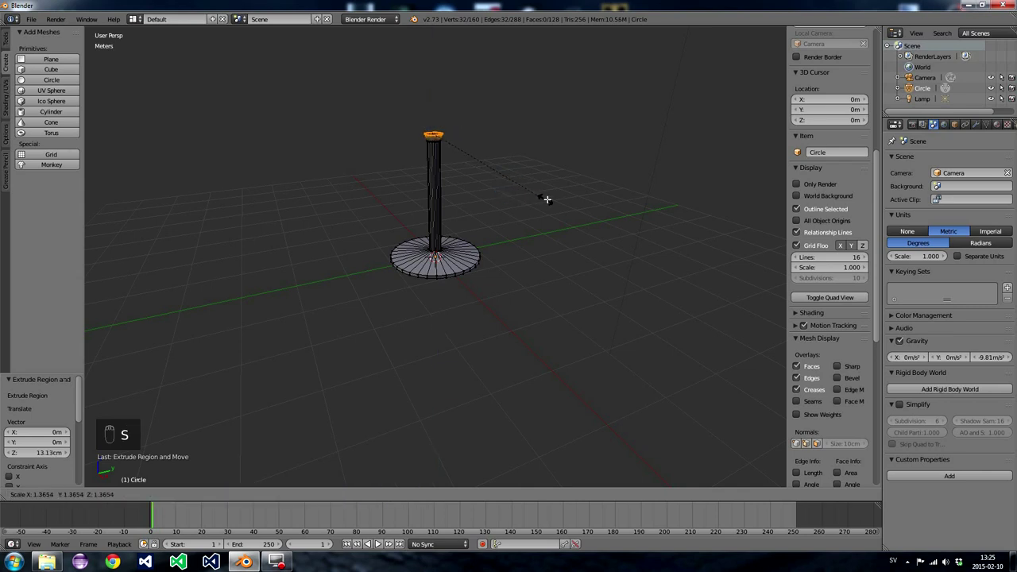
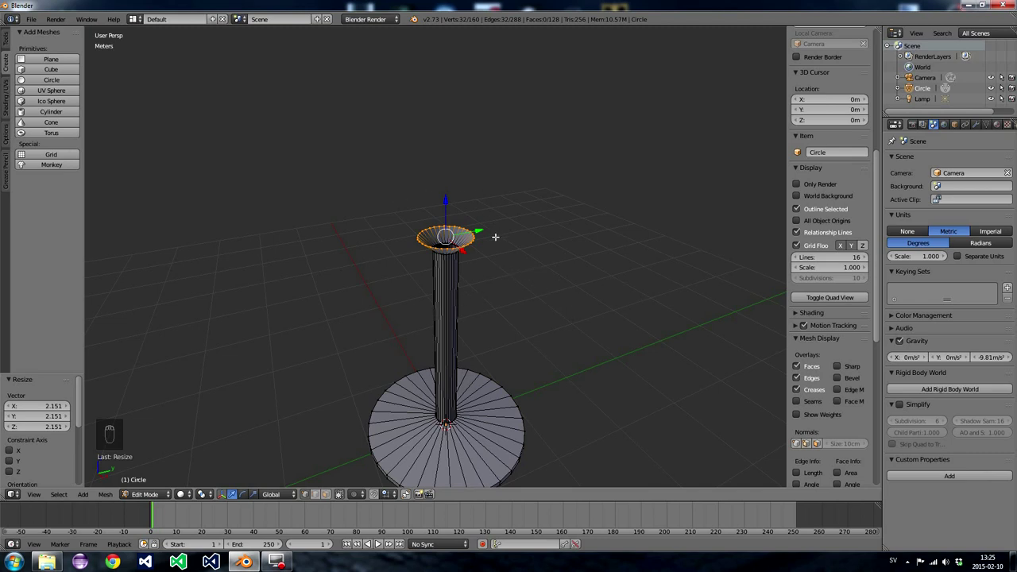
- Build the bowl with three extrude-and-scale-outward passes from the stem top
key("e")
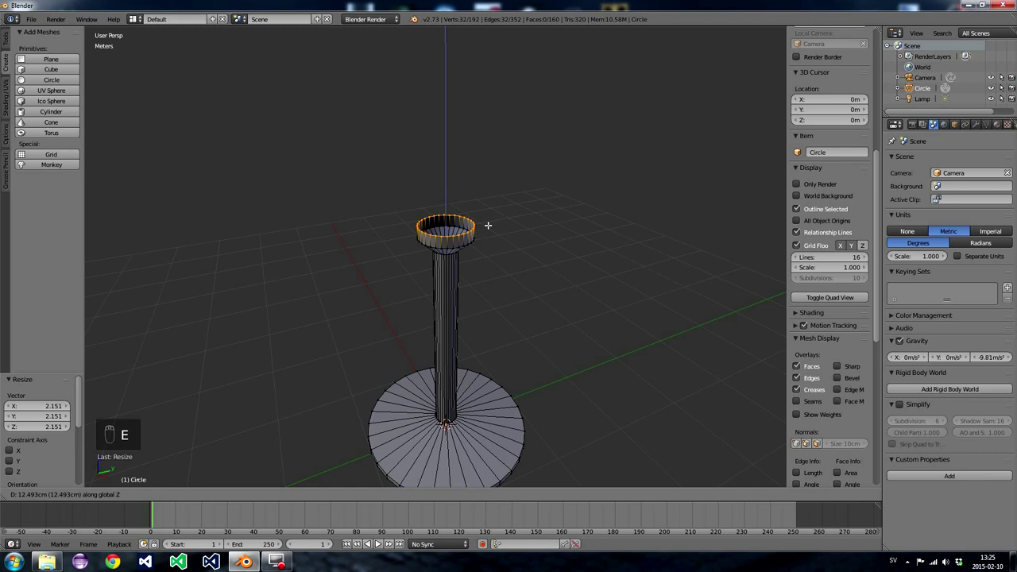
key("s")
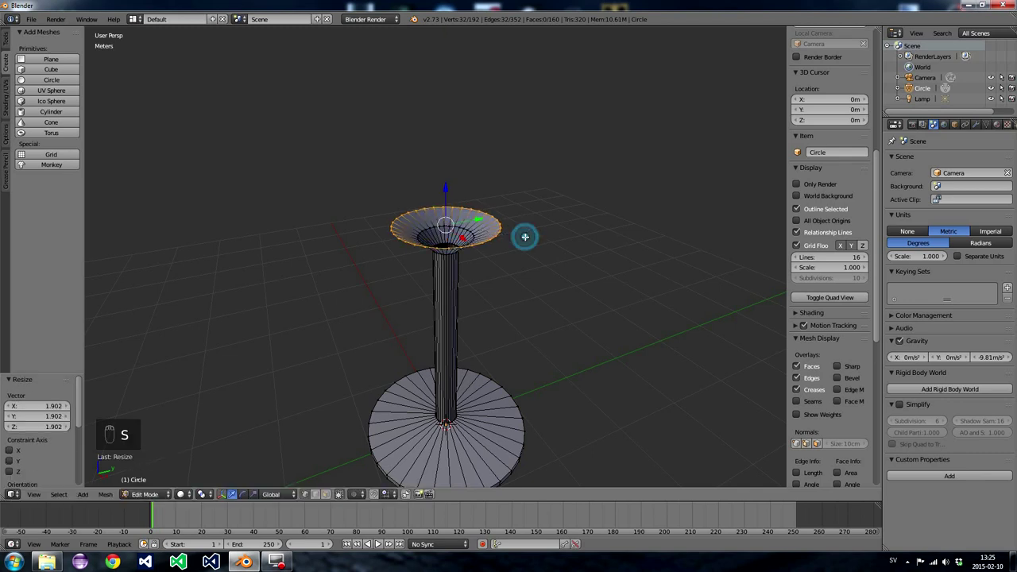
key("e")
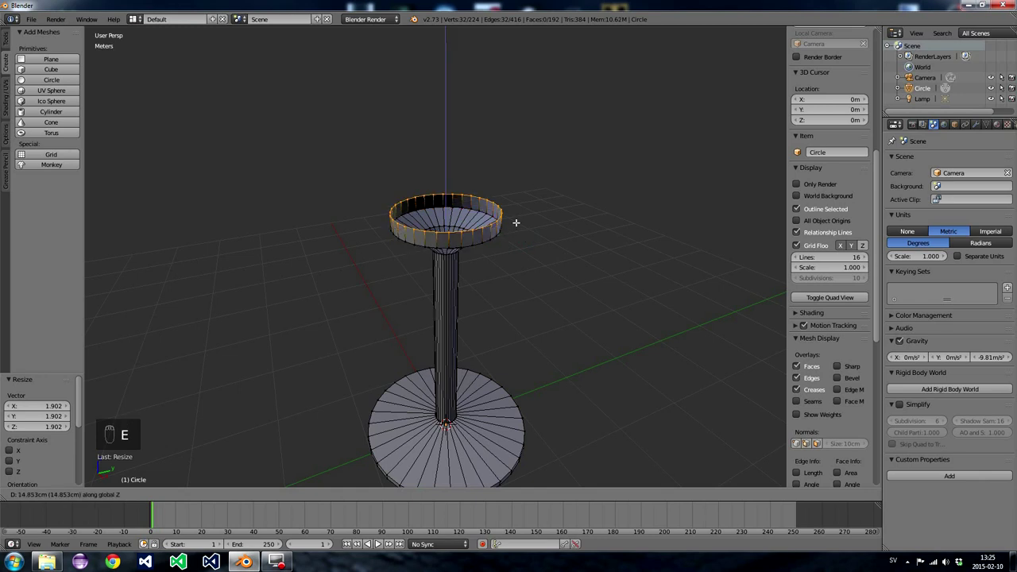
key("s")
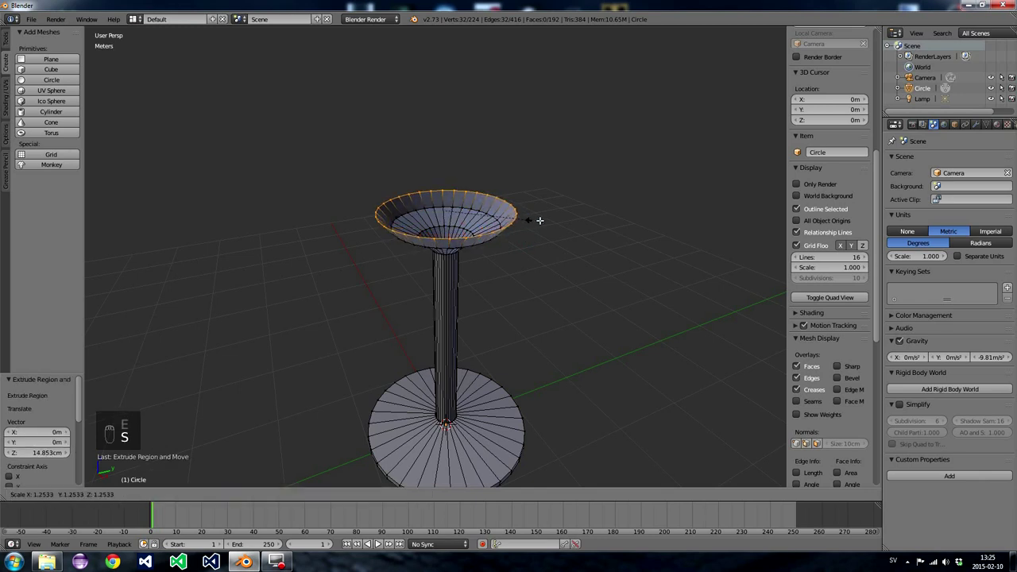
key("e")
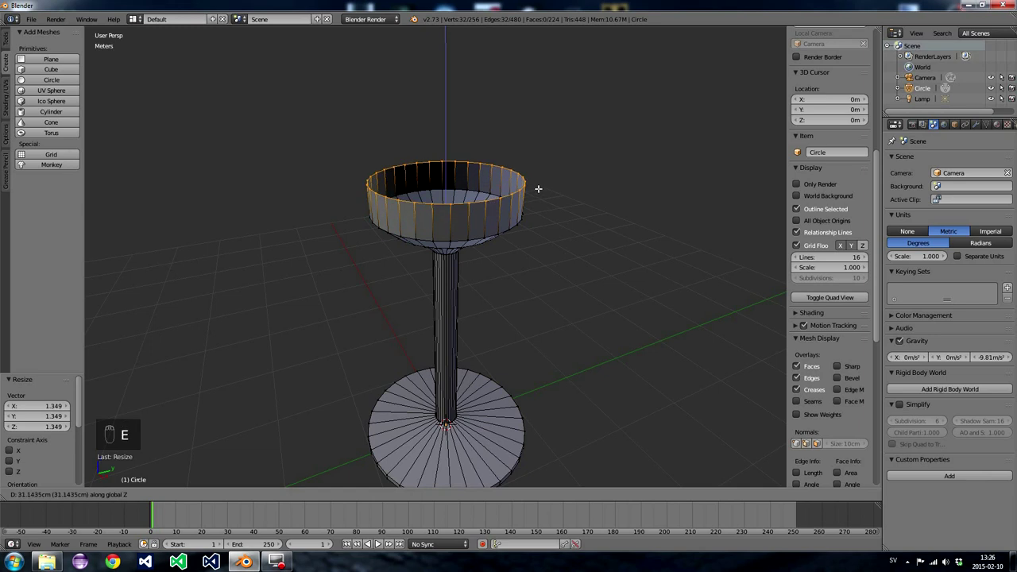
key("s")
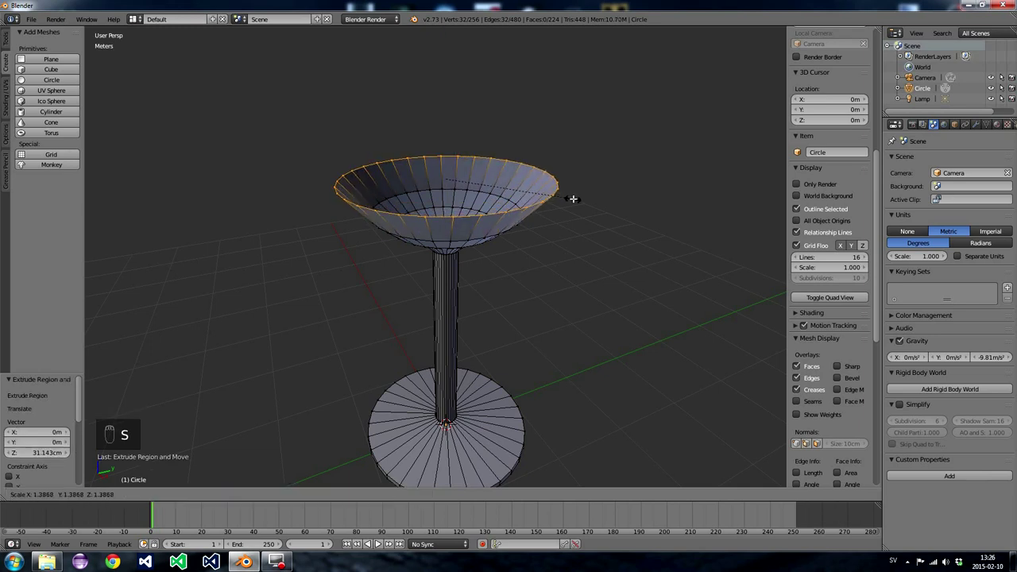
- Extrude the rim upward in further sections, widen it, then taper the top ring inward to about 0.9
key("e")
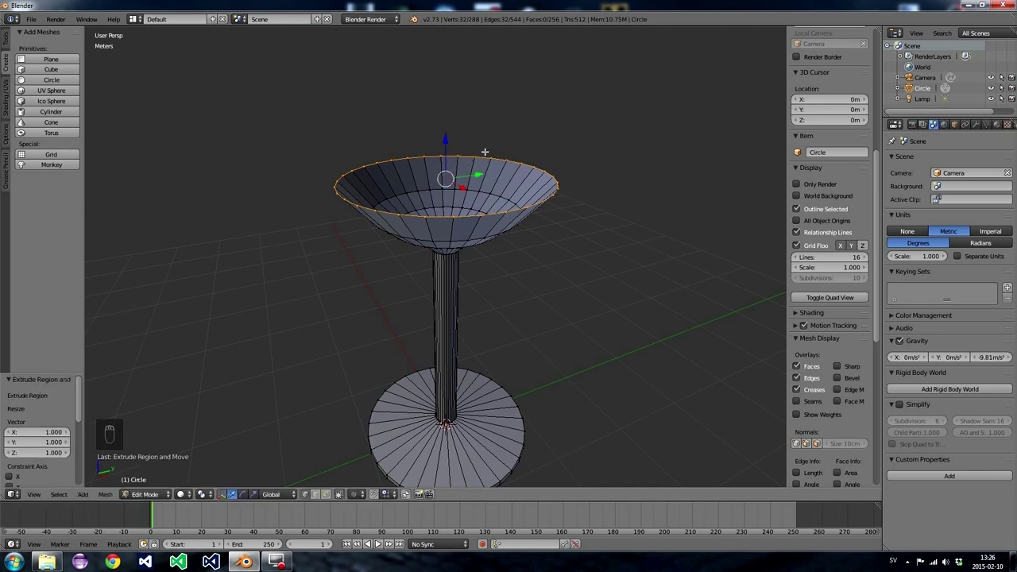
key("e")
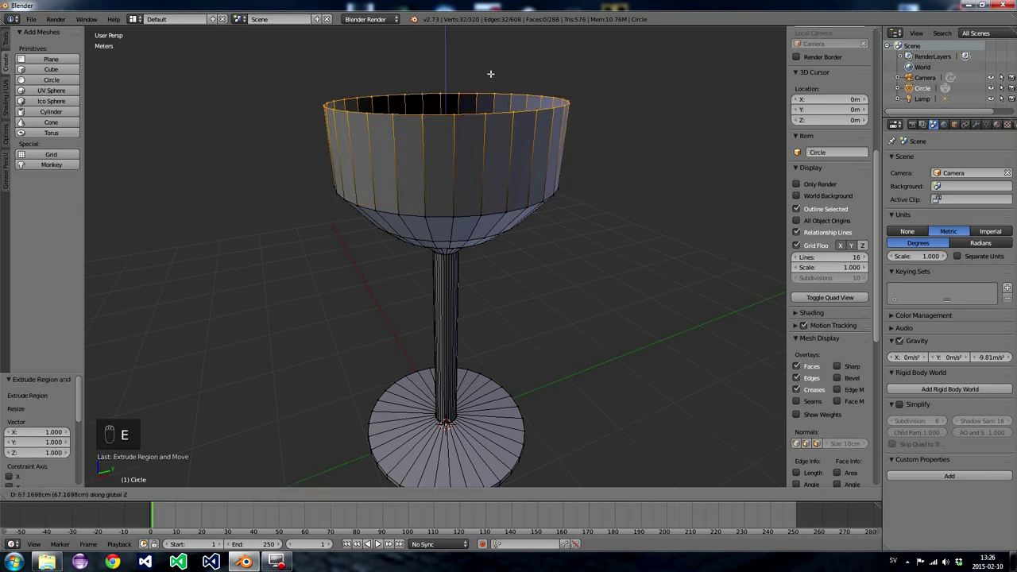
key("s")
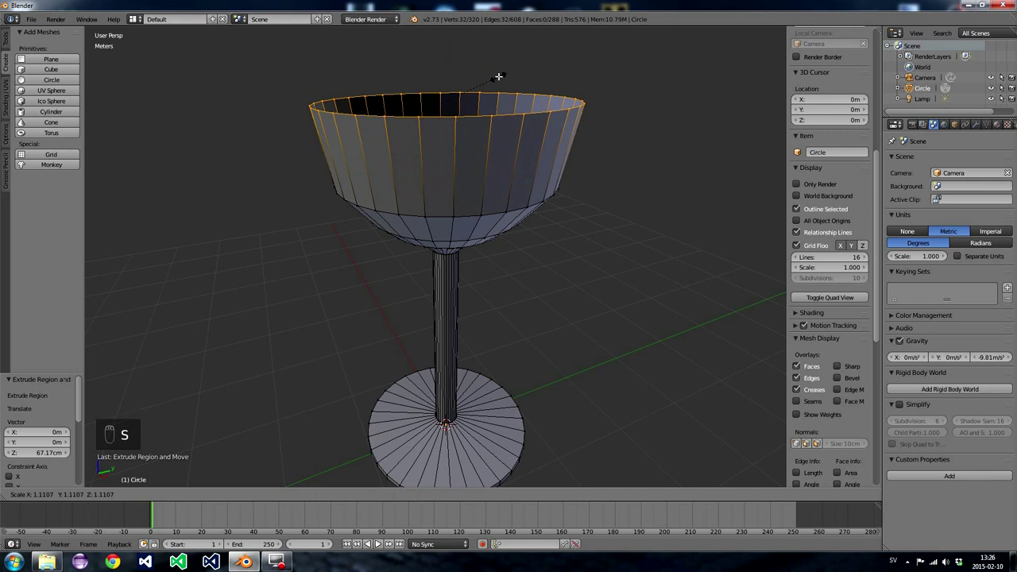
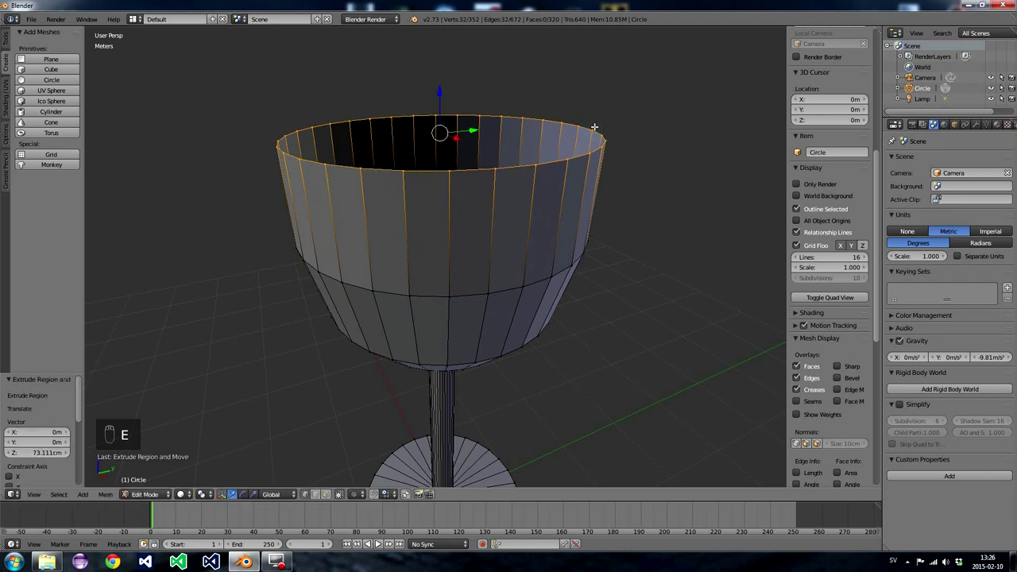
key("e")
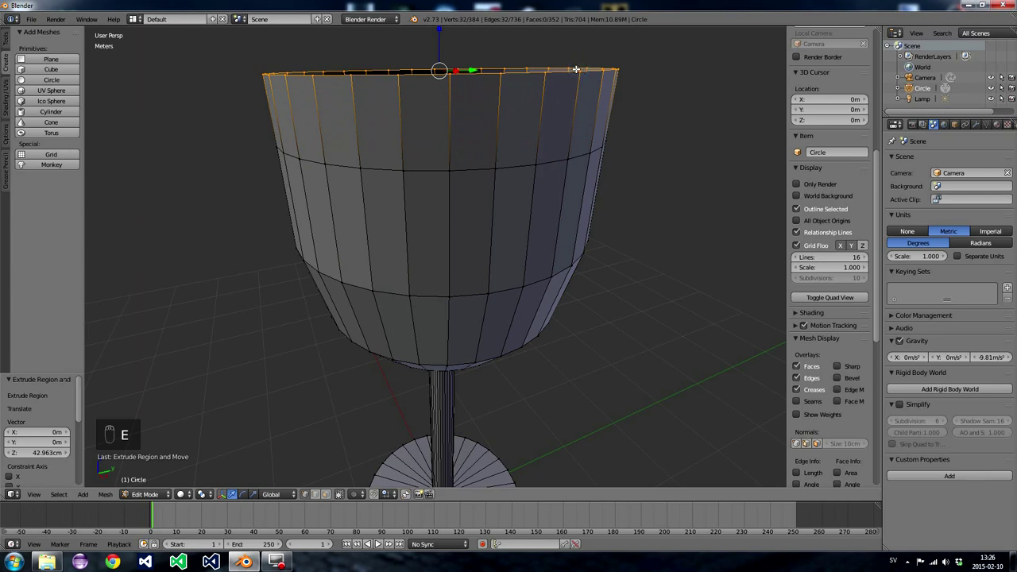
key("s")
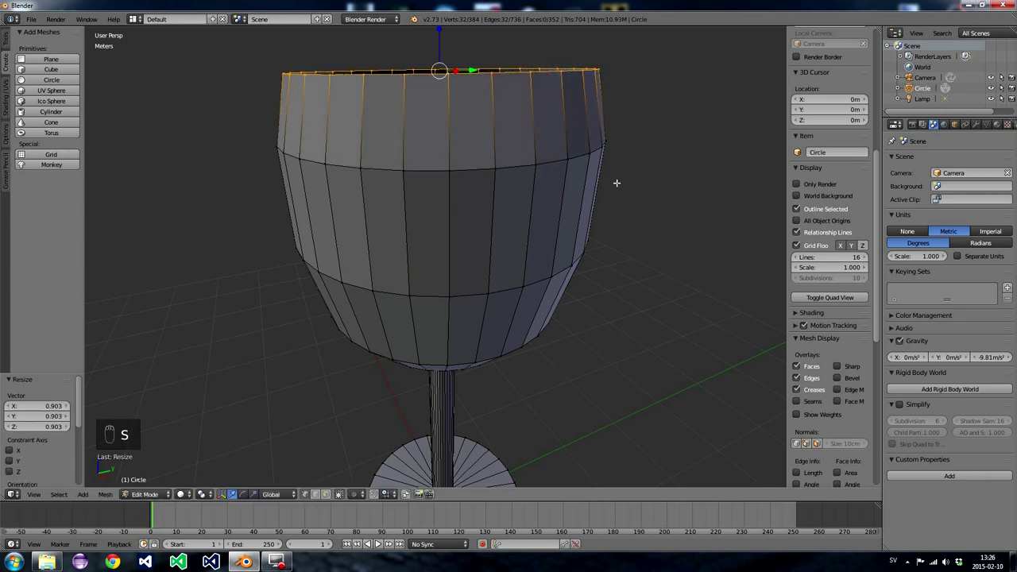
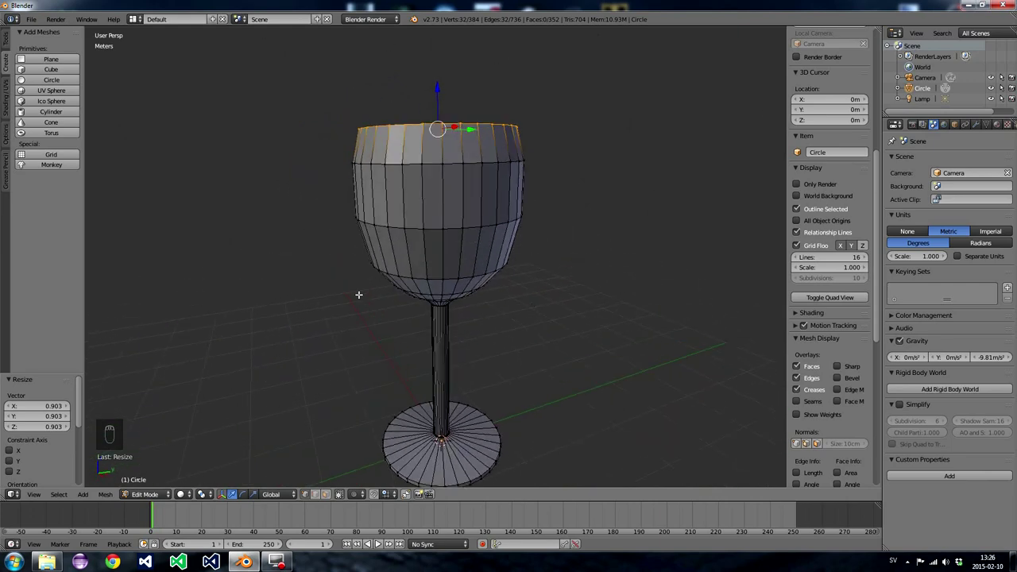
- Leave Edit Mode, smooth shade the glass, and place the 3D cursor on the floor to its right
key("Tab")
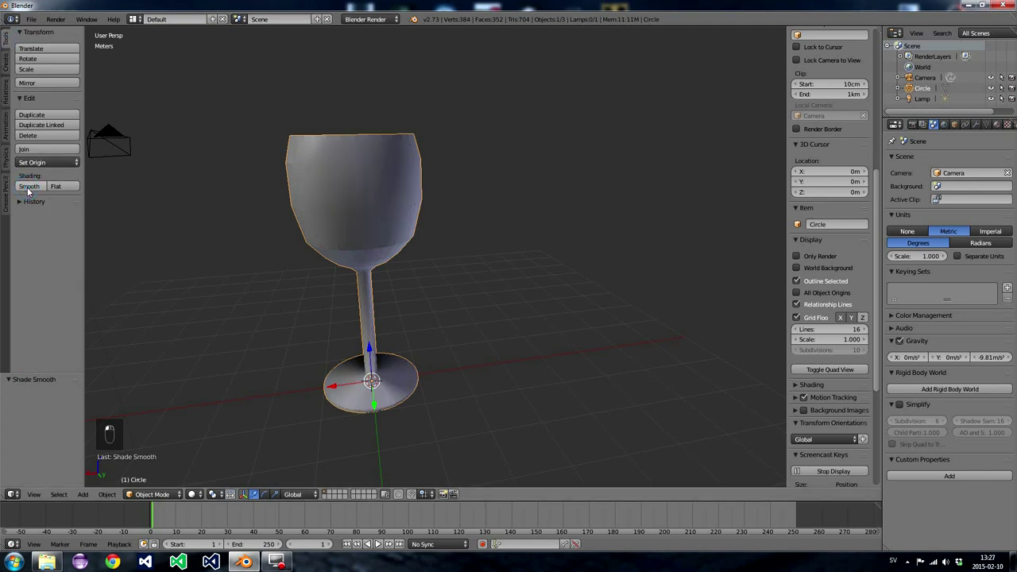
left_click_drag(422, 361, 326, 387)
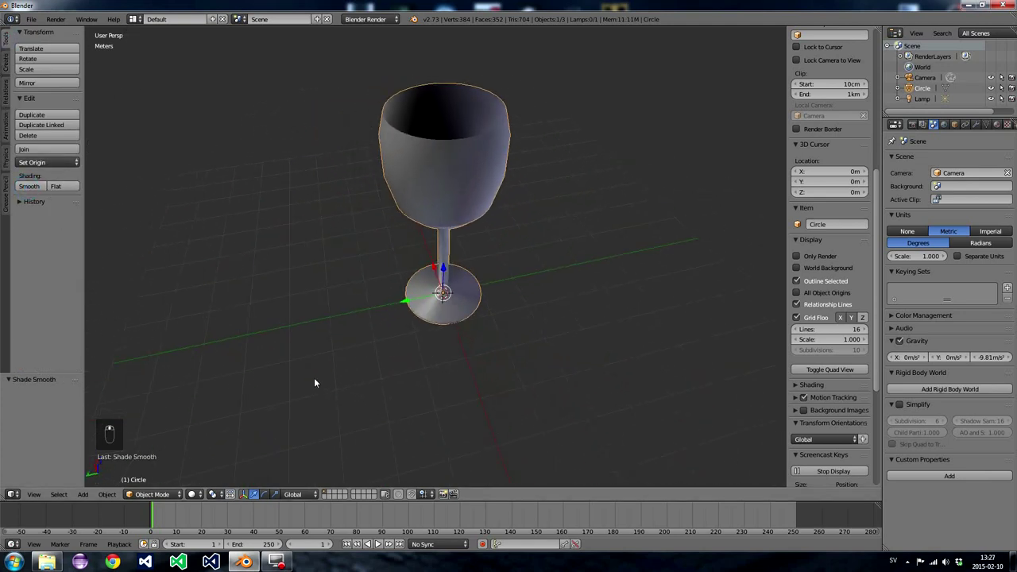
left_click_drag(364, 348, 422, 347)
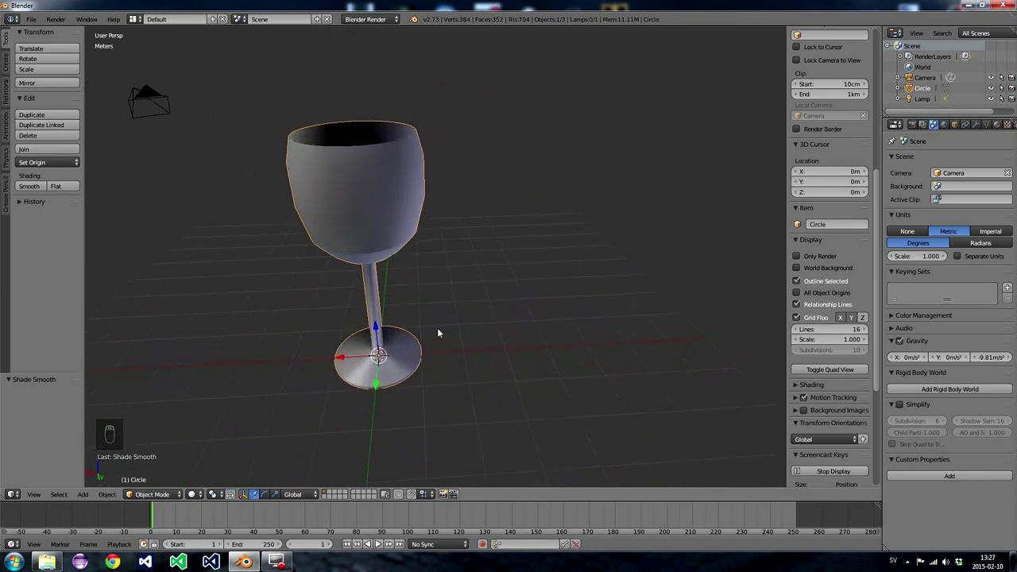
left_click_drag(441, 329, 413, 323)
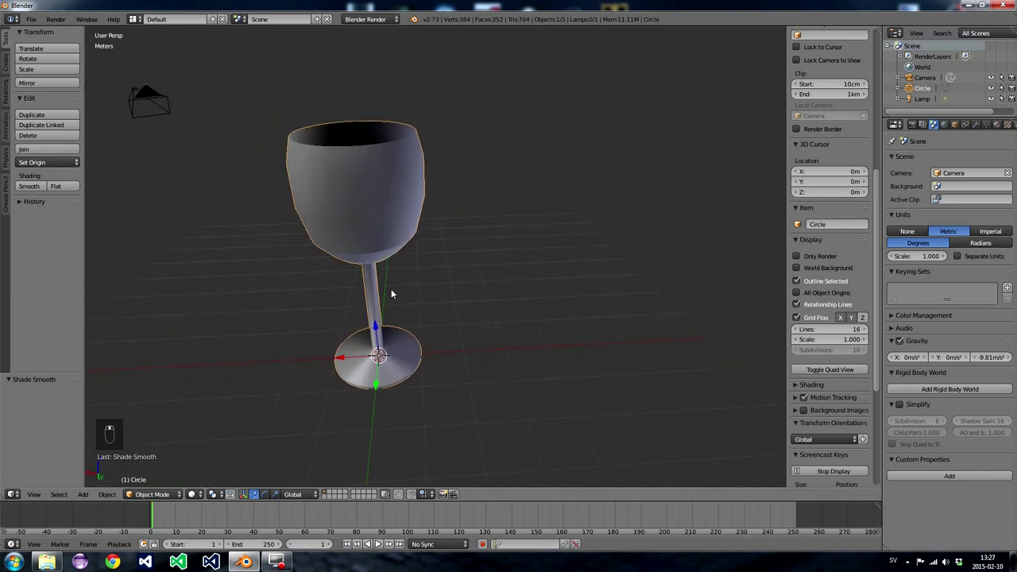
left_click_drag(453, 247, 388, 108)
left_click_drag(414, 159, 480, 348)
left_click_drag(480, 348, 465, 336)
left_click_drag(464, 337, 448, 305)
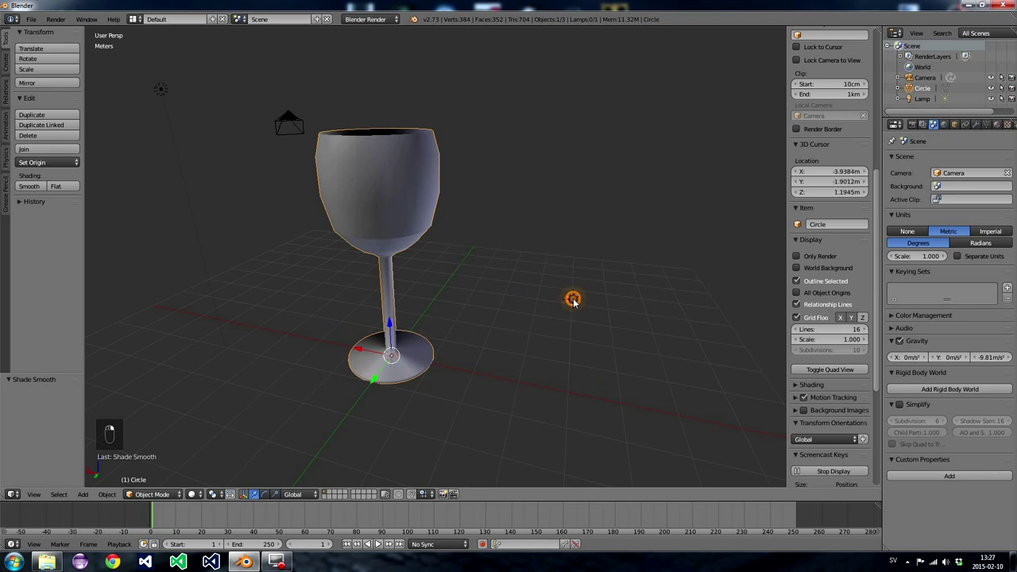
- Switch the Tool Shelf to the Create tab to show the primitive list
left_click_drag(578, 302, 587, 312)
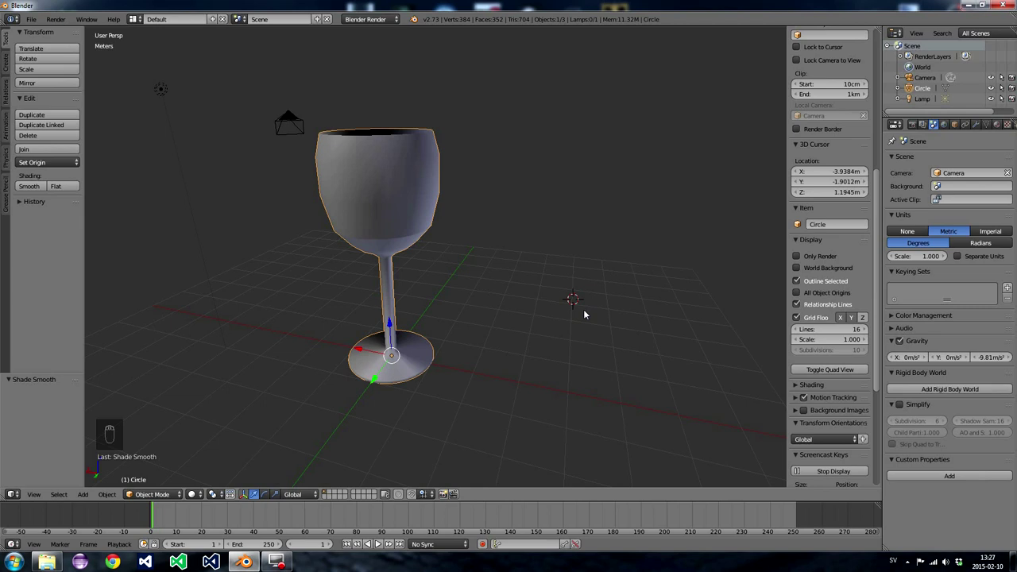
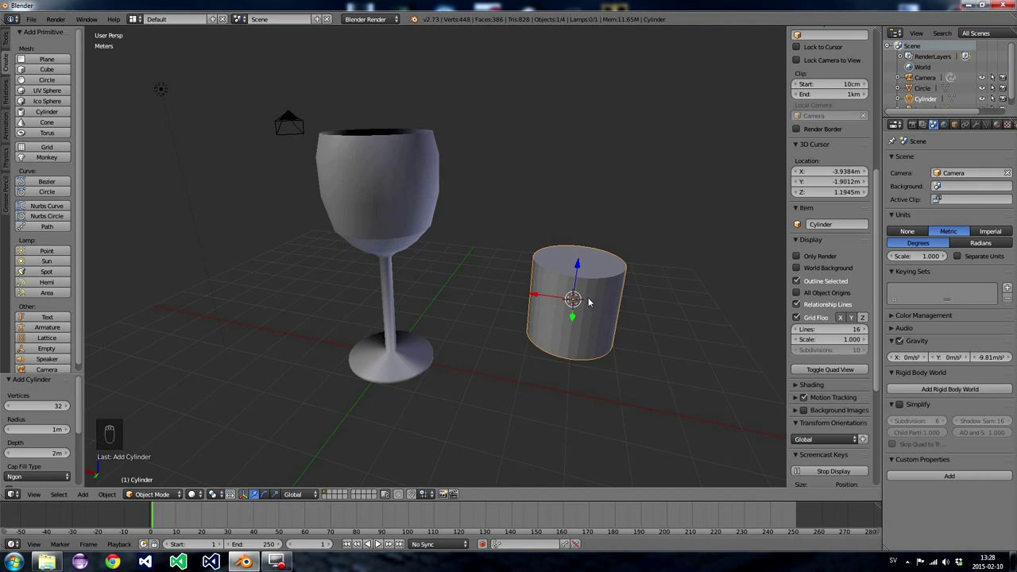
- Add a cylinder beside the glass and enter Edit Mode with all its geometry selected
key("Tab")
left_click(557, 365)
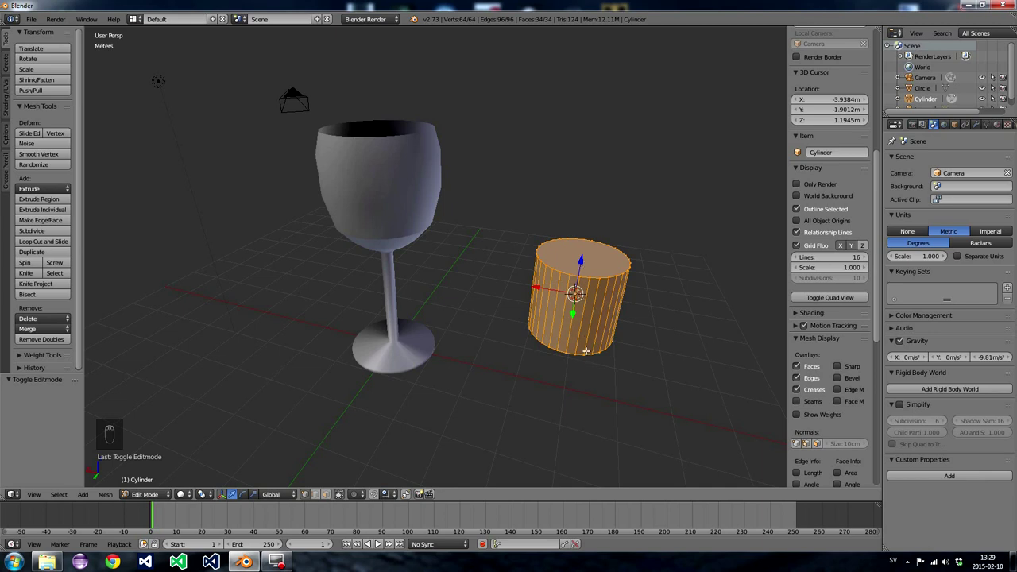
- Scale the cylinder flat along Z into a disc, then toggle selection to leave nothing selected
key("s")
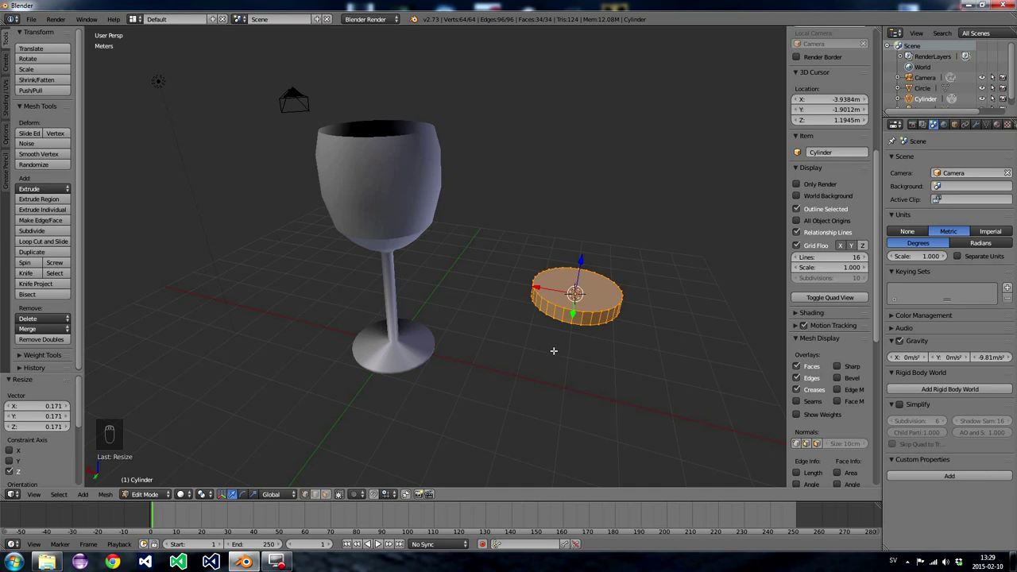
key("a")
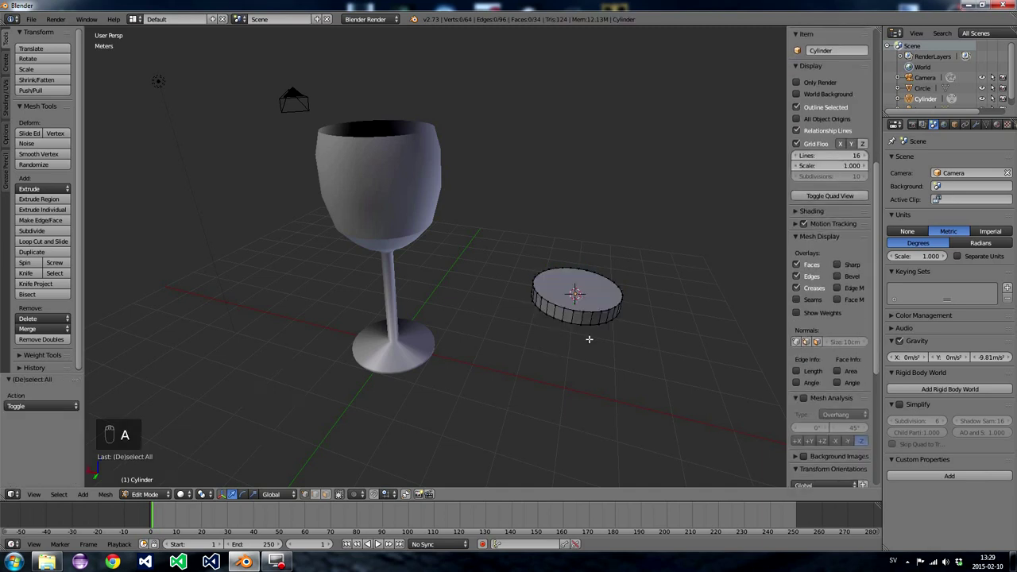
key("a")
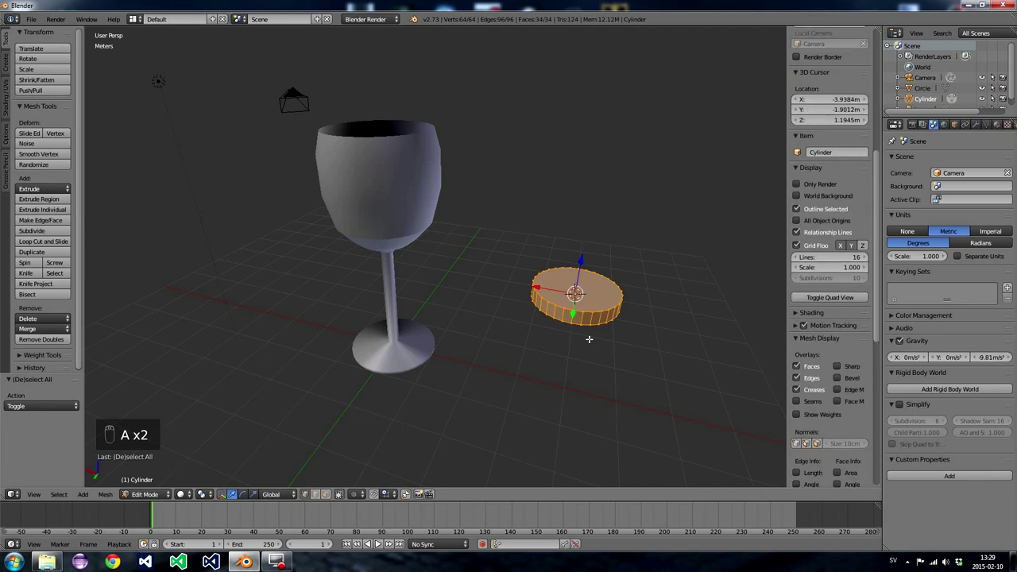
key("a")
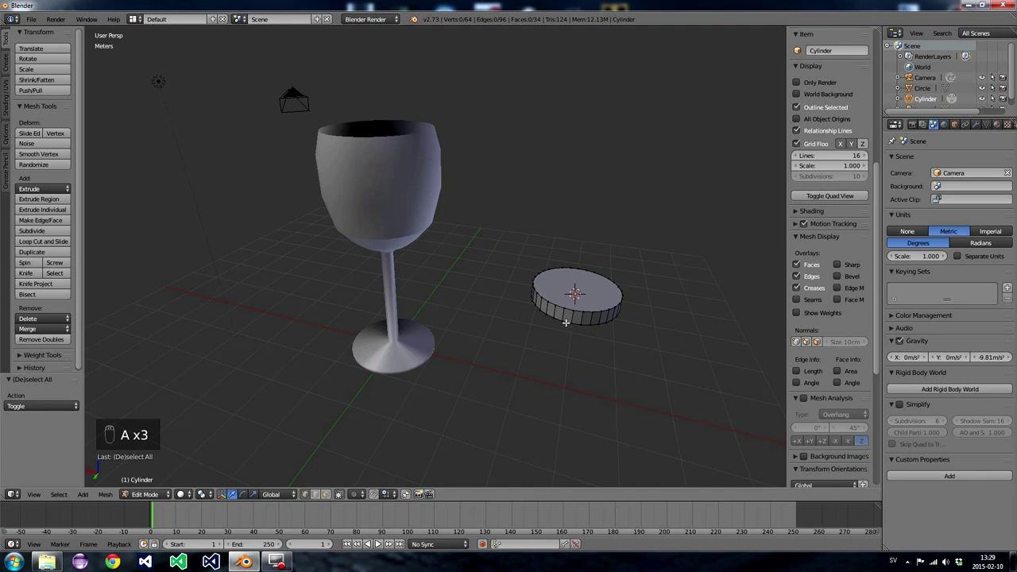
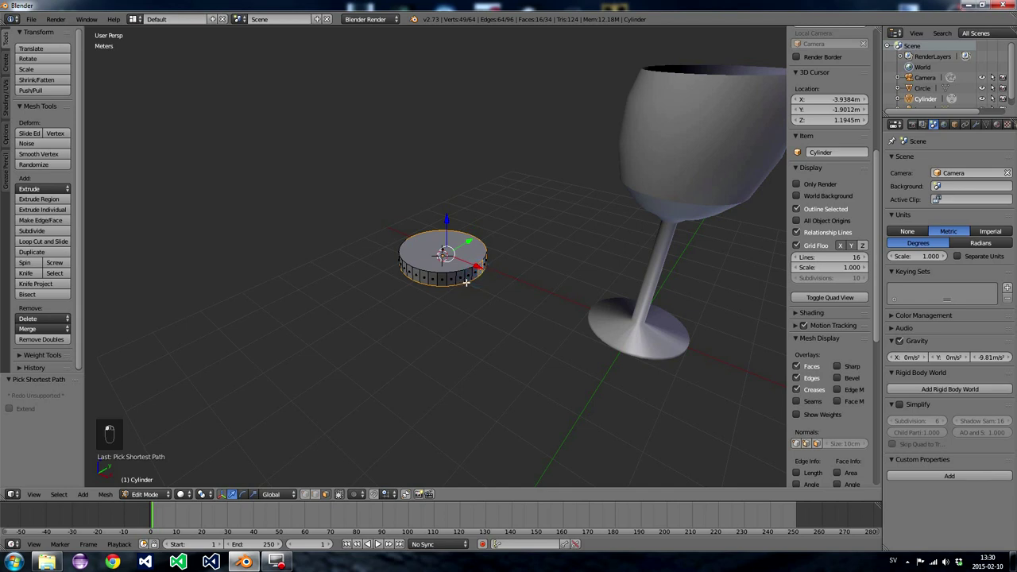
- Extrude the disc's 32 alternating rim faces outward and scale them down into a ring of square teeth
key("ctrl+z")
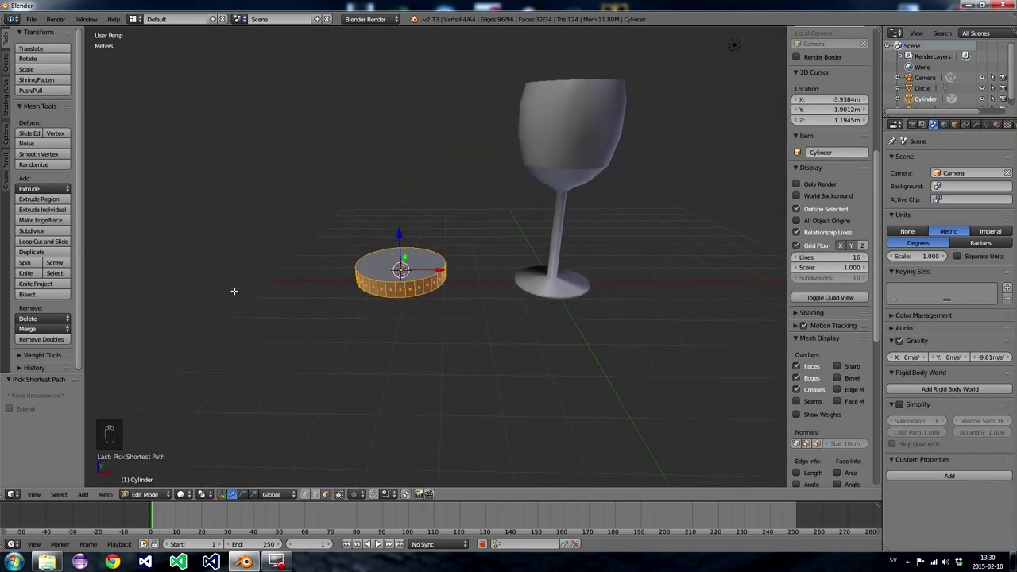
left_click_drag(47, 231, 31, 212)
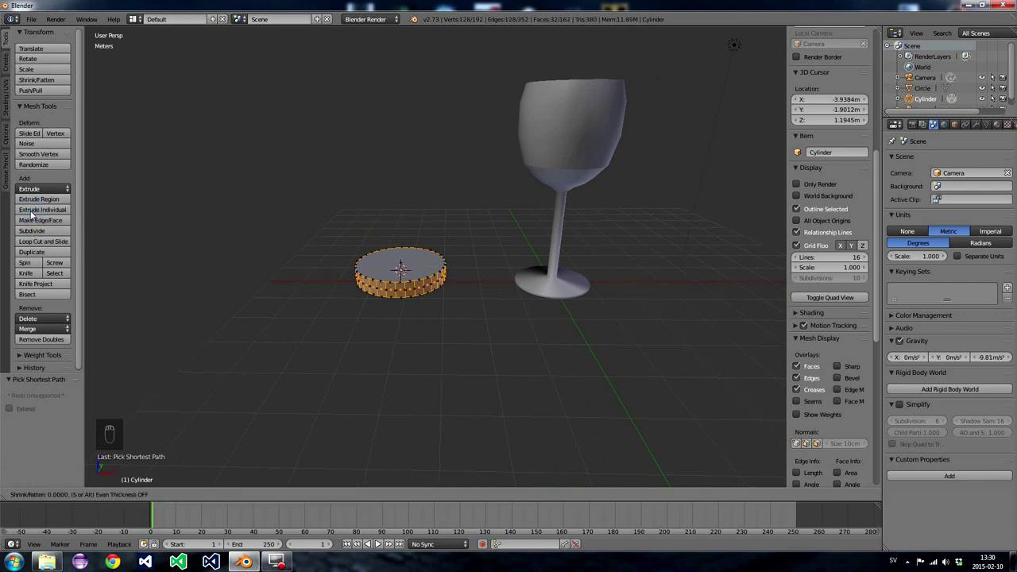
left_click_drag(95, 256, 118, 222)
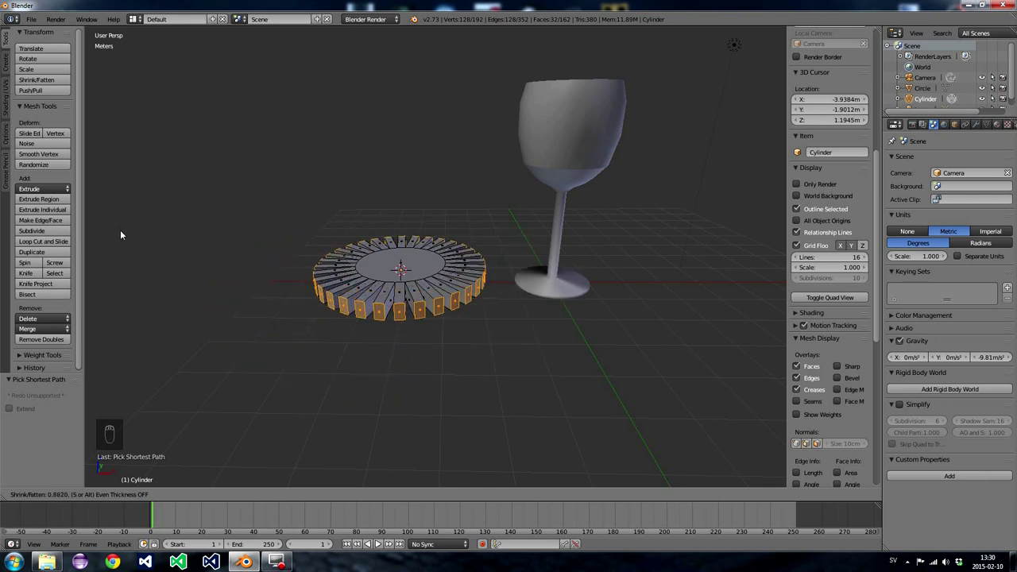
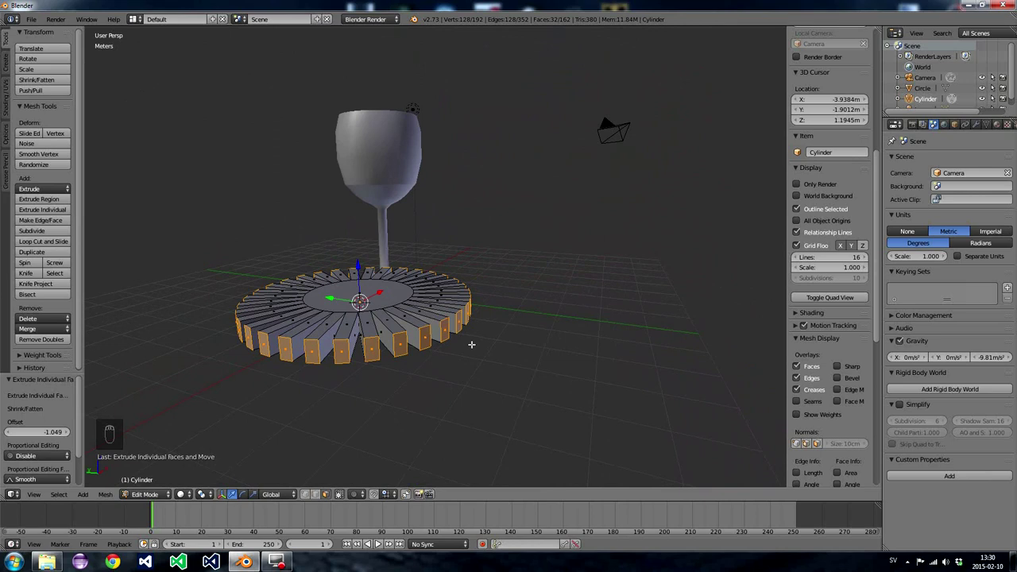
key("s")
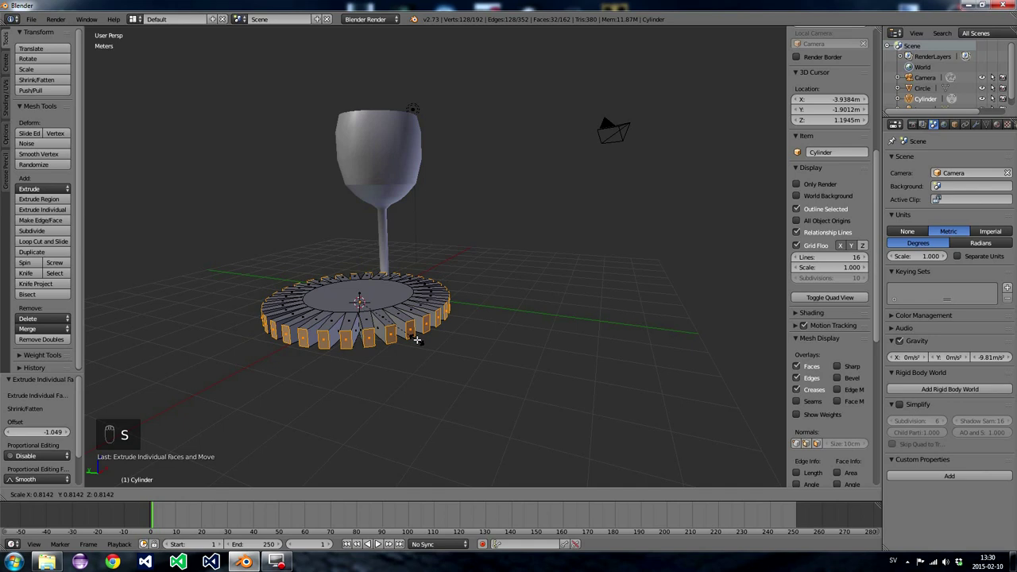
key("s")
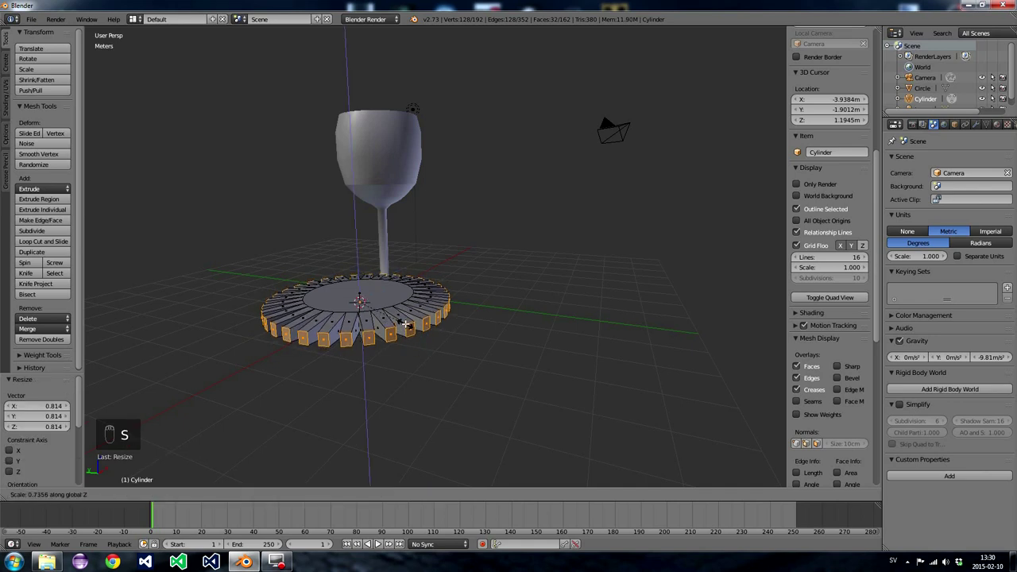
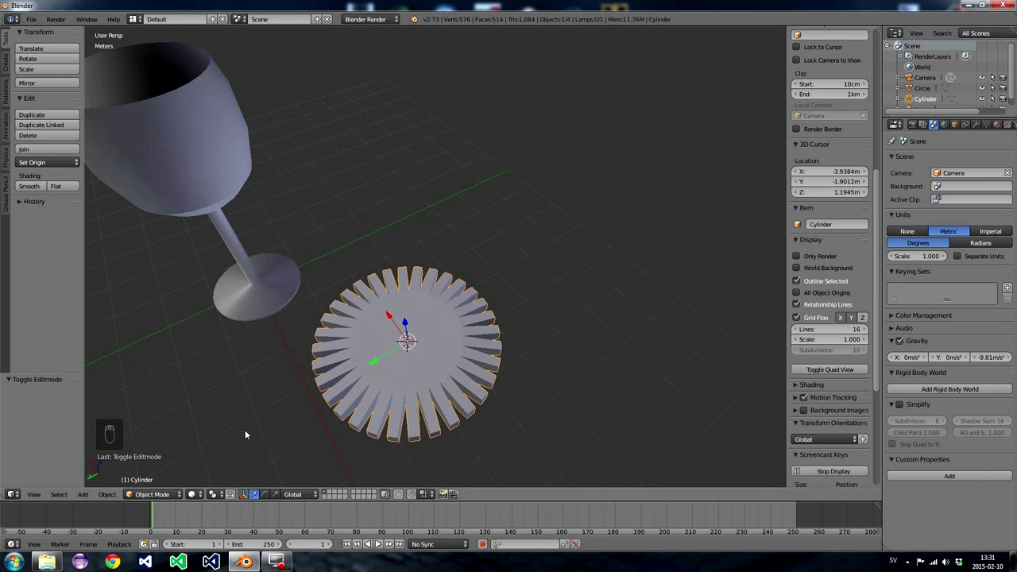
- Move the wine glass to a new spot on the floor beside the gear
left_click_drag(550, 248, 568, 220)
left_click_drag(568, 220, 305, 264)
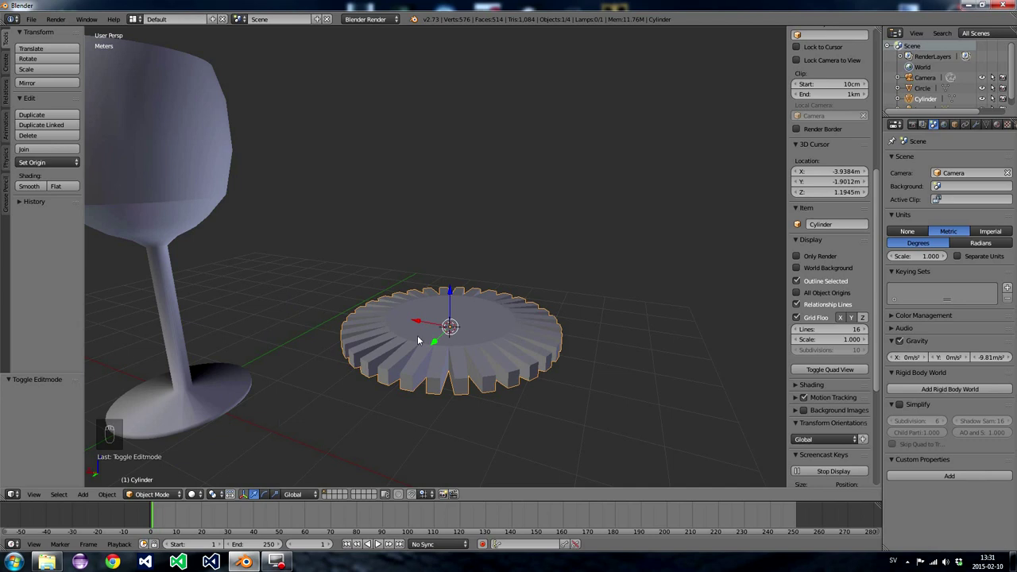
key("g")
left_click(231, 401)
key("g")
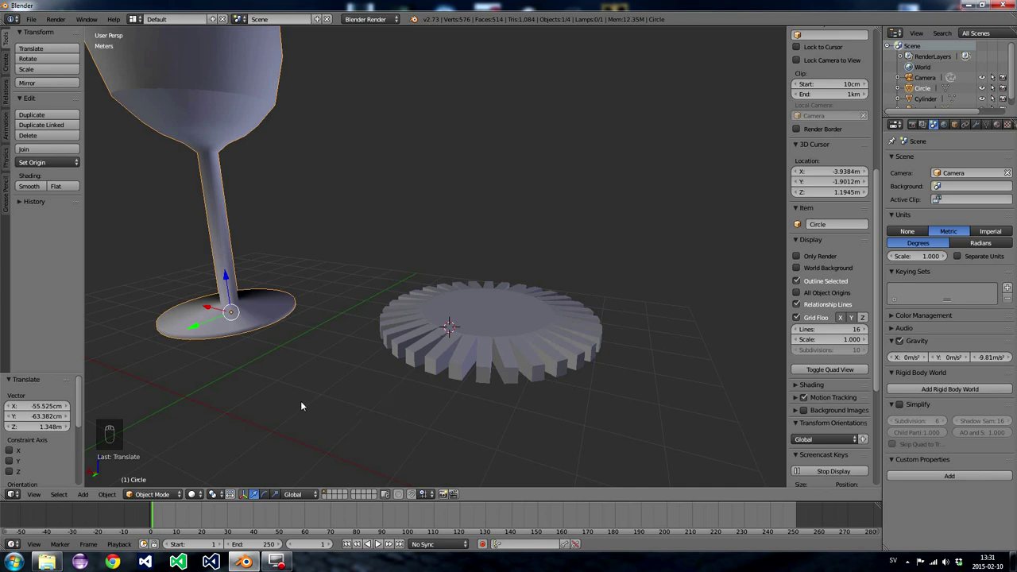
- Place the 3D cursor on the floor to the left of the gear
middle_click(316, 406)
left_click_drag(334, 406, 44, 71)
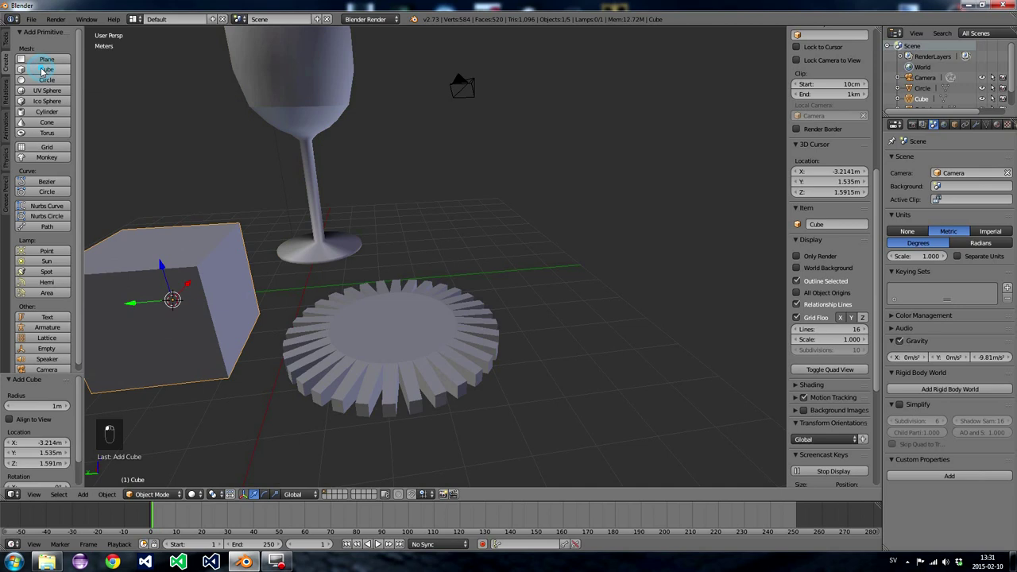
- Add a cube primitive at the 3D cursor left of the gear and frame it in view
left_click(224, 388)
left_click_drag(224, 389, 207, 305)
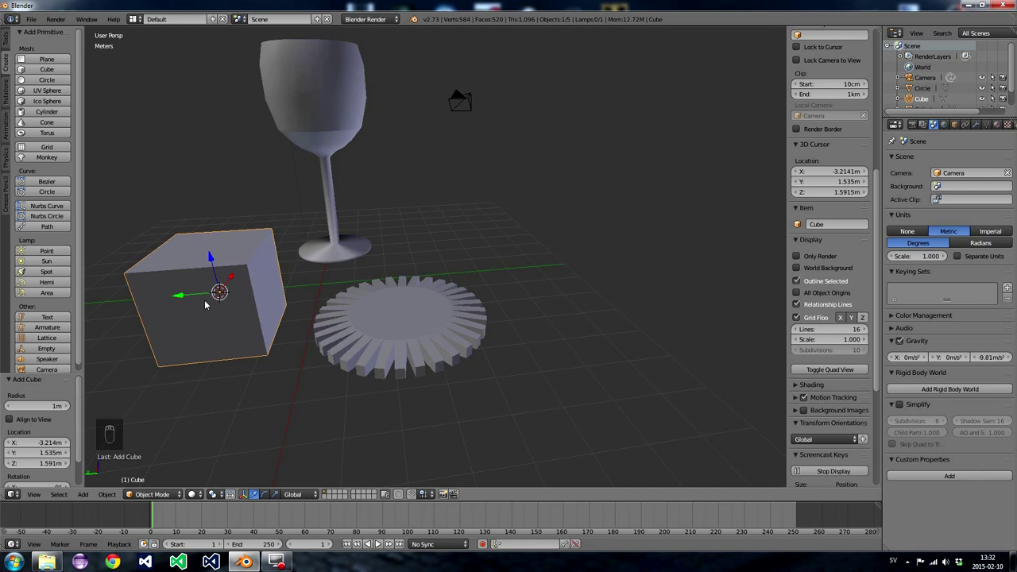
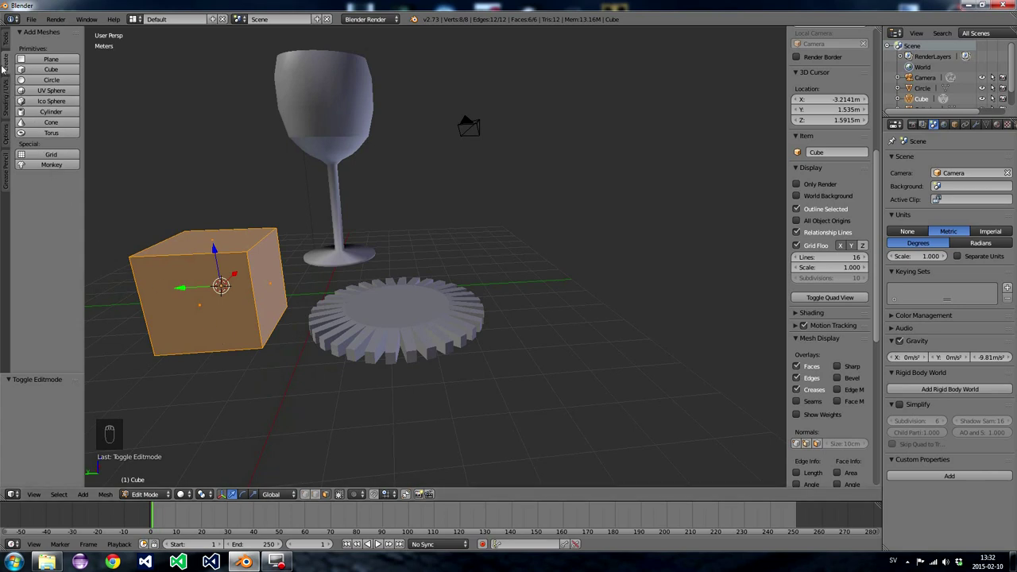
- Enter the cube's mesh editing with all eight vertices deselected, ready for loop cuts
left_click_drag(9, 41, 36, 246)
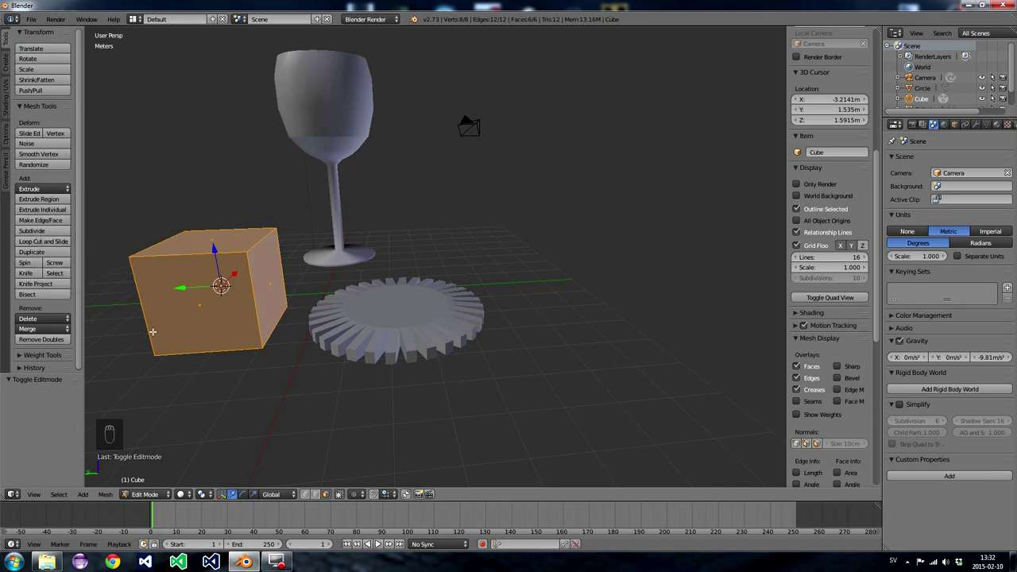
key("a")
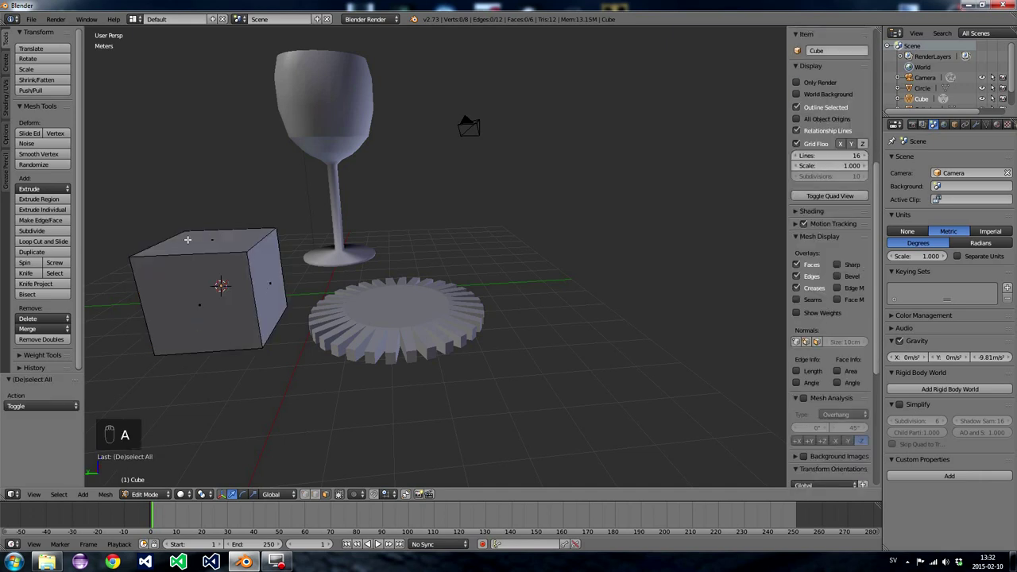
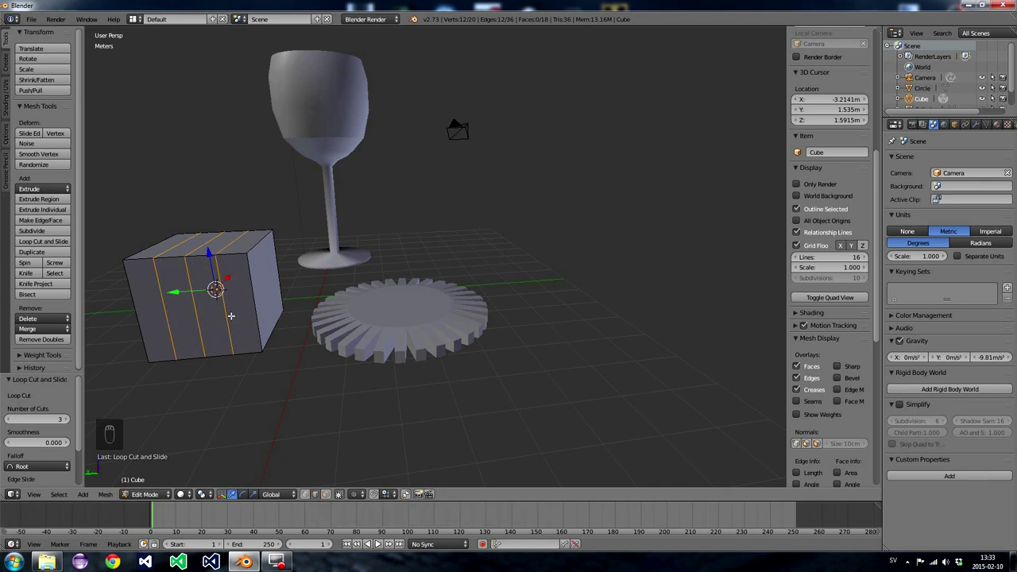
- Raise the cube's middle top edge along Z to form a pointed roof ridge
key("a")
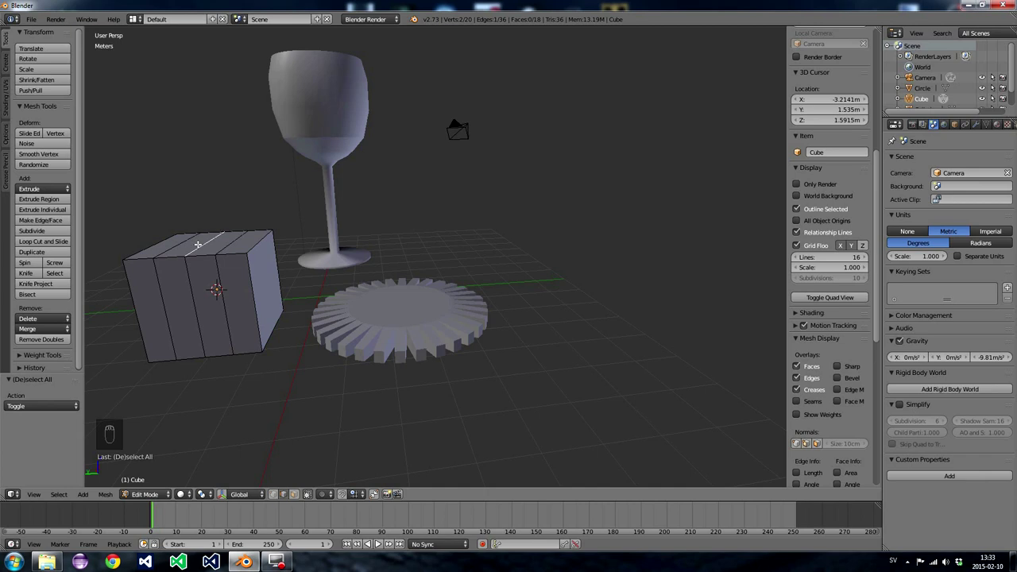
key("g")
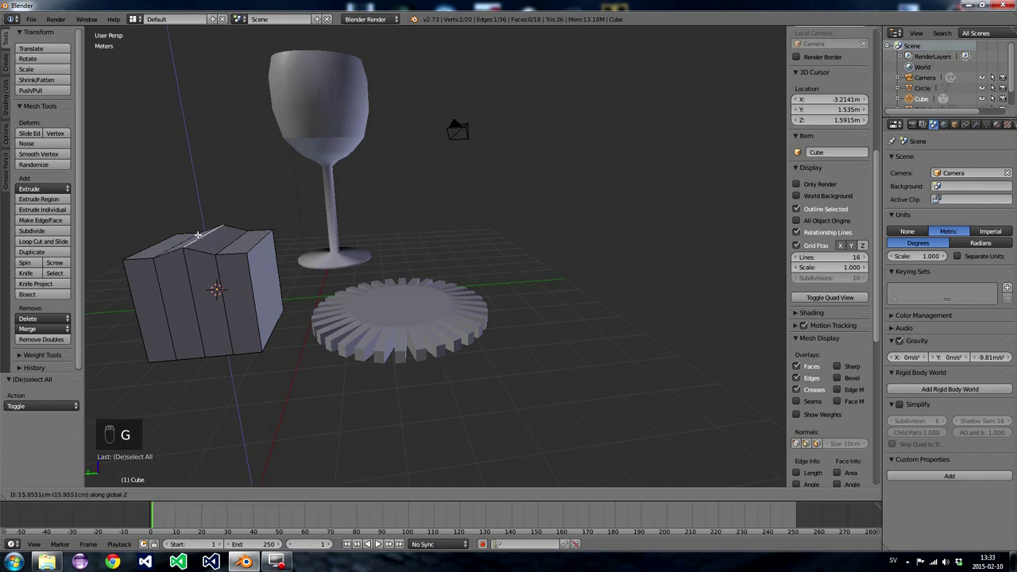
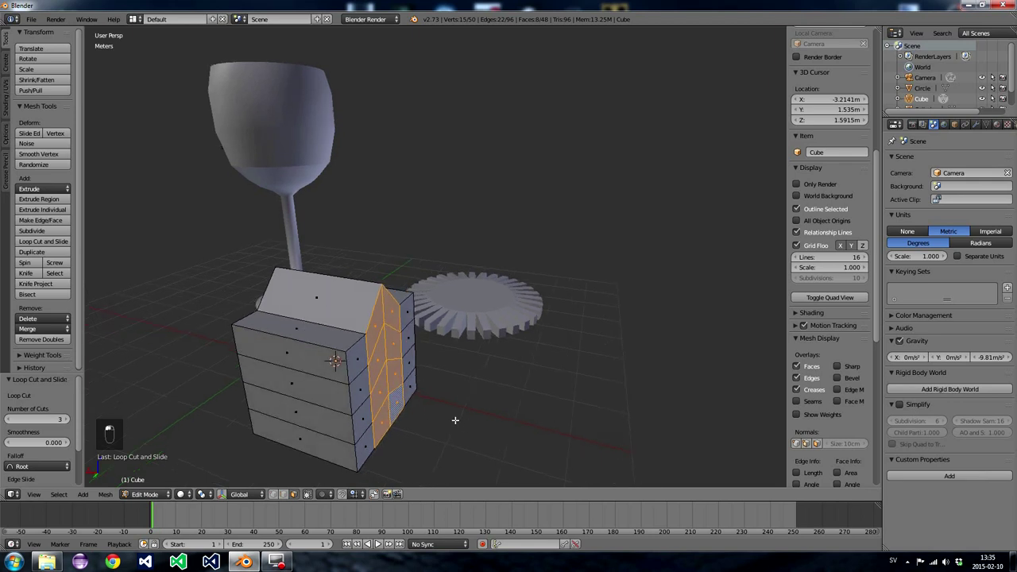
- Move the selected lower side faces of the three-storey walls along X
key("g")
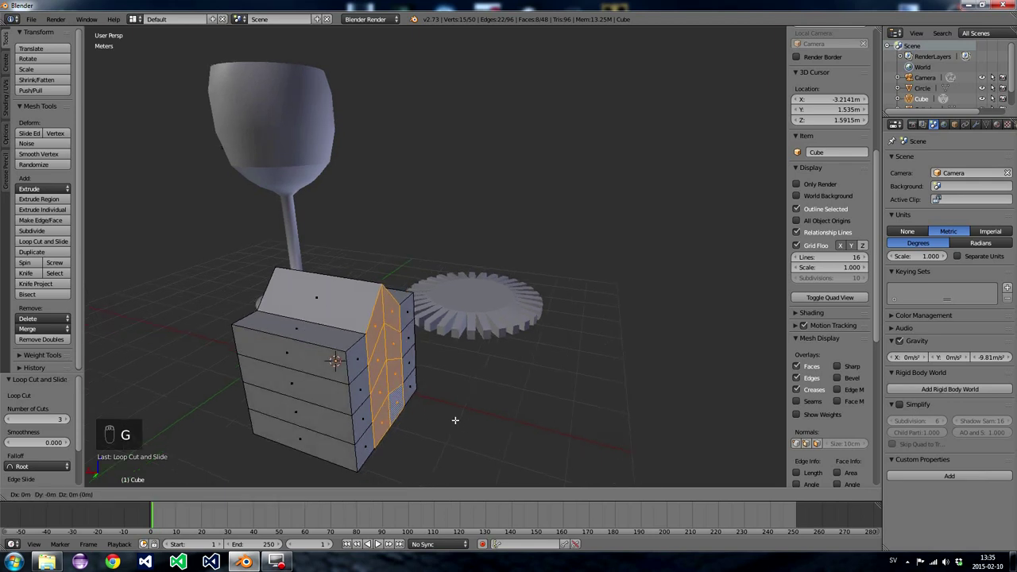
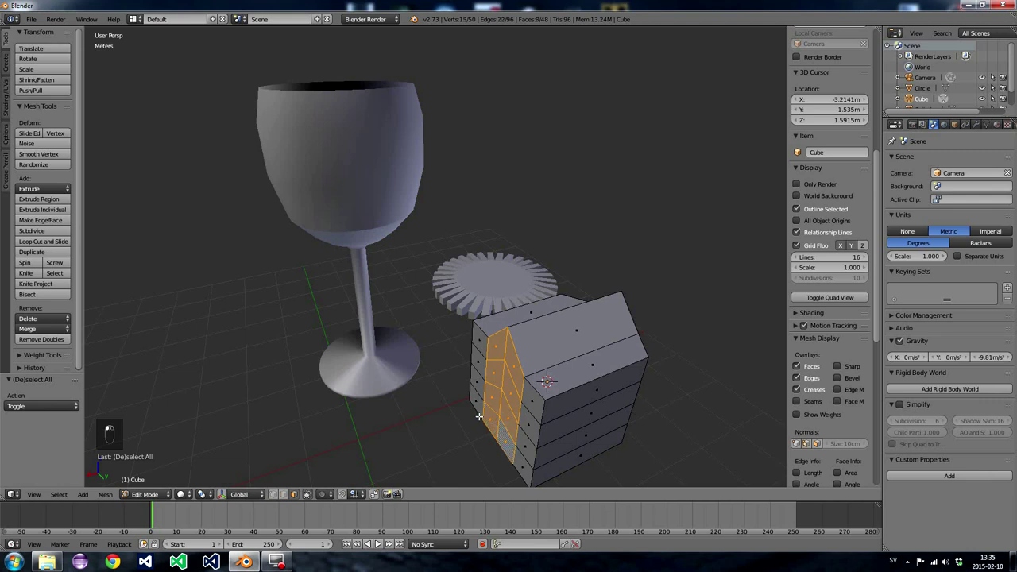
key("g")
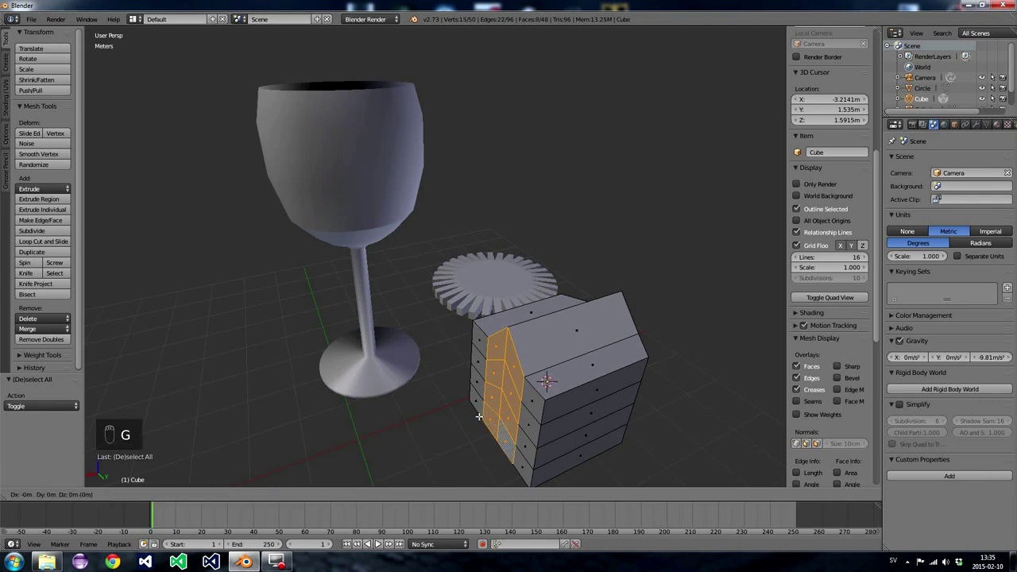
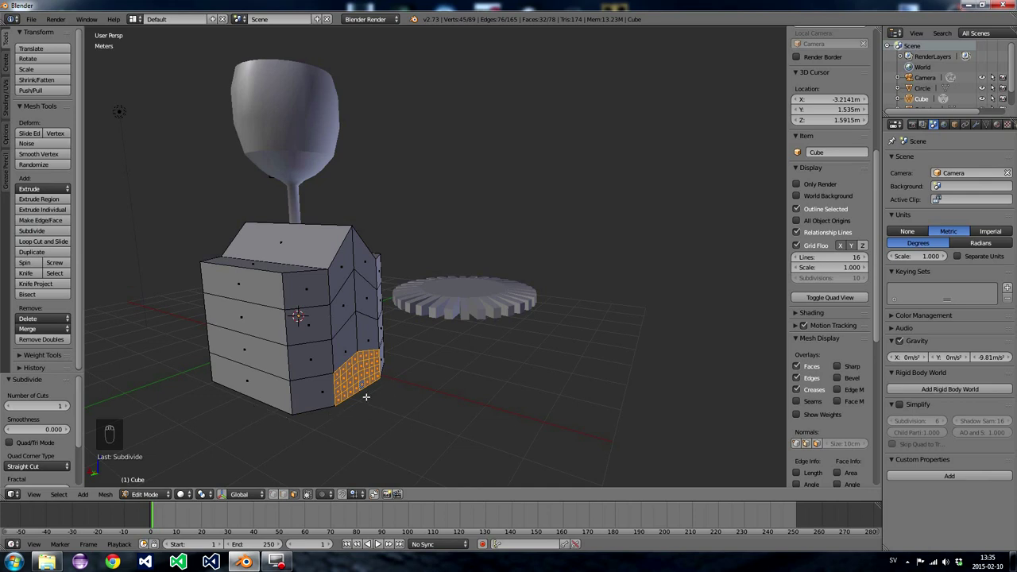
- Deselect the finely subdivided lower wall faces before picking the doorway faces to delete
key("a")
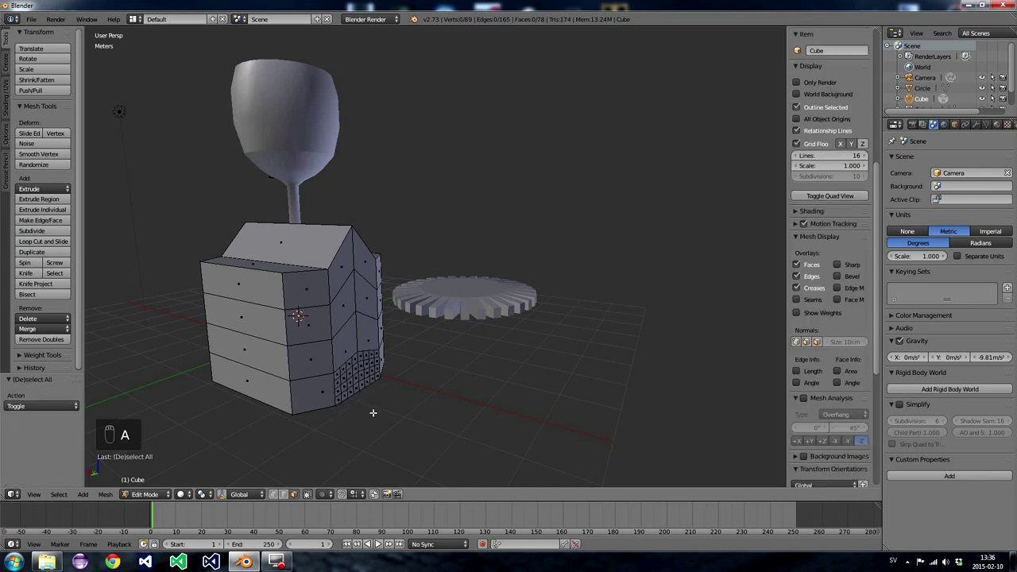
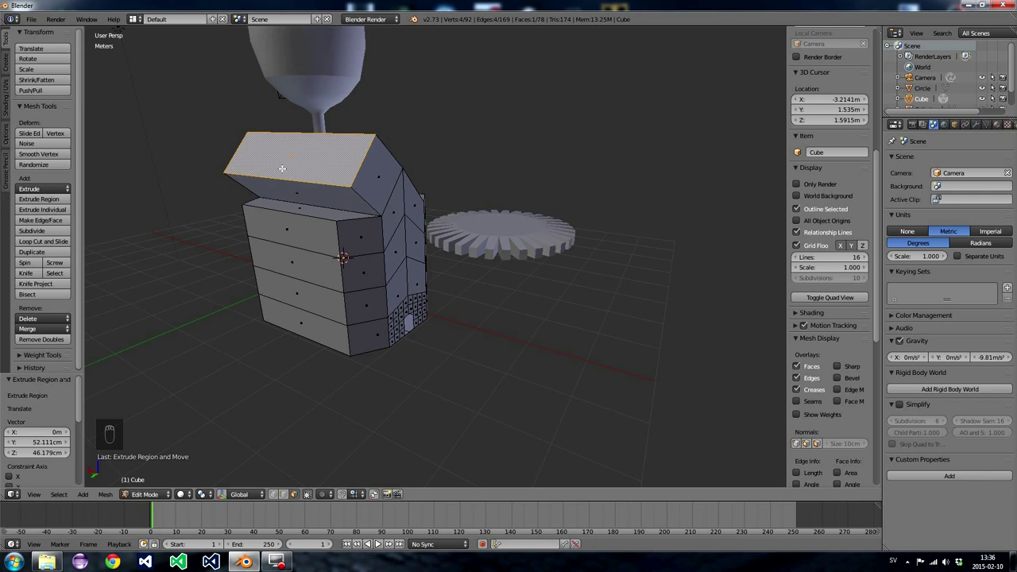
- Scale the roof's top face down to about 0.377 and adjust its position
key("s")
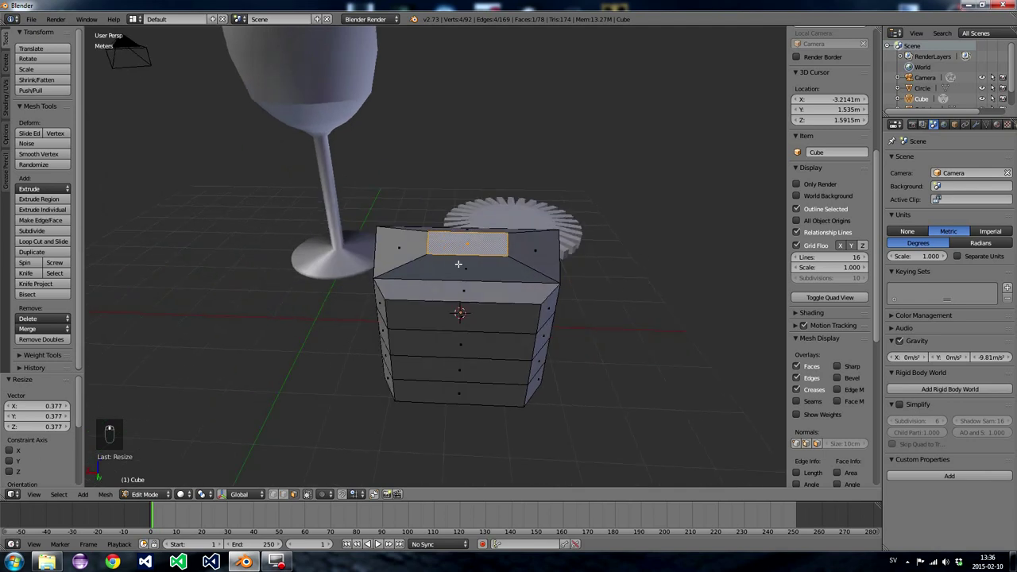
key("g")
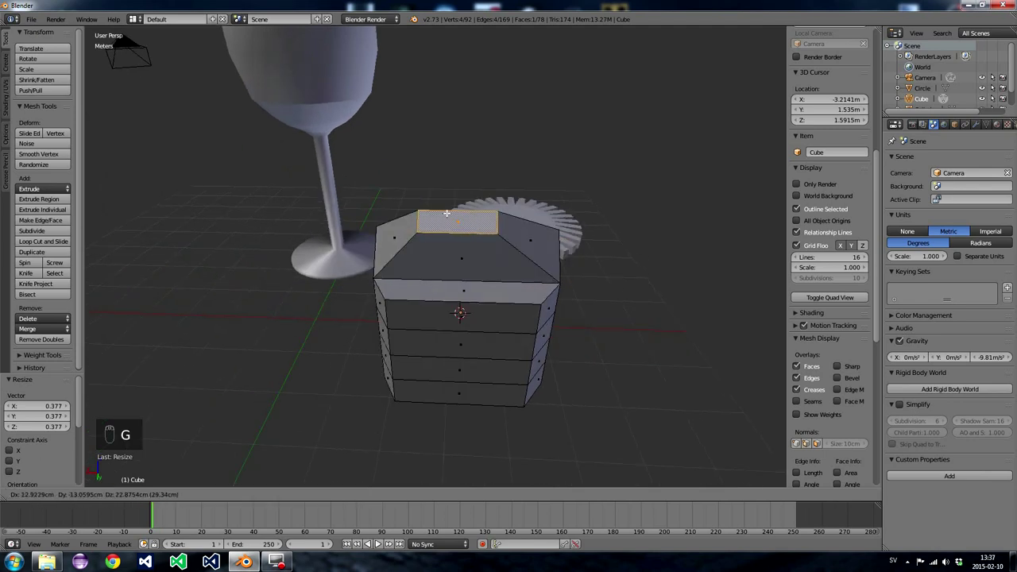